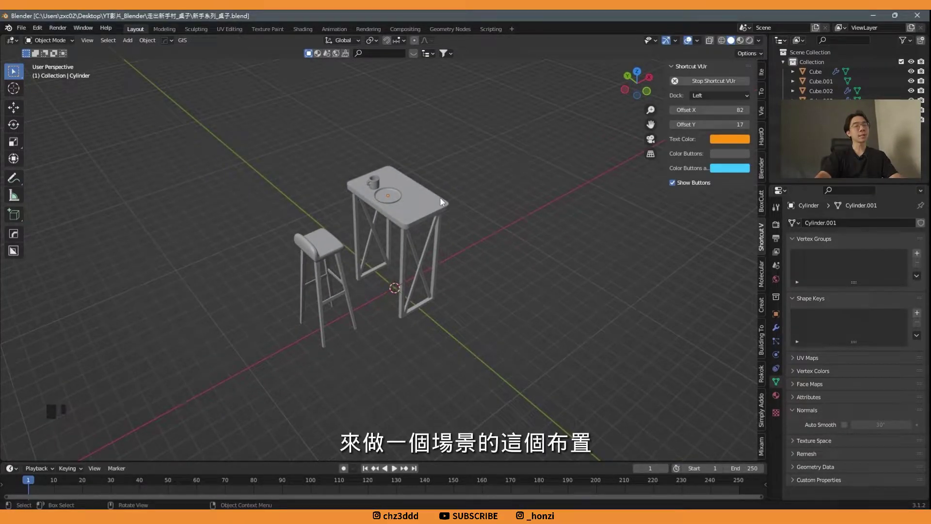
Add a floor plane under the table and scale it up, stretched further along X
{"action": "middle_click", "coordinate": [462, 197]}
{"action": "key", "text": "ctrl+s"}
{"action": "left_click_drag", "start_coordinate": [525, 183], "coordinate": [499, 179]}
{"action": "key", "text": "shift+a"}
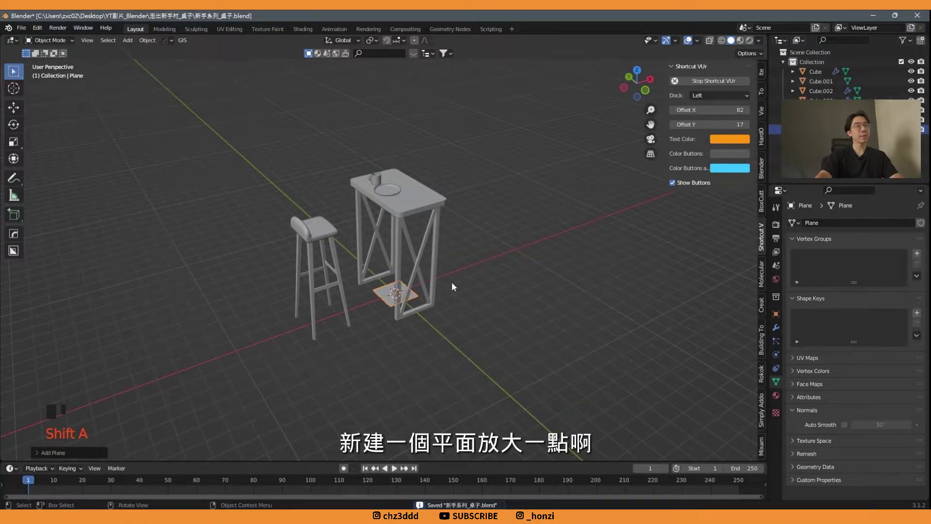
{"action": "key", "text": "s"}
{"action": "middle_click", "coordinate": [483, 245]}
{"action": "key", "text": "s"}
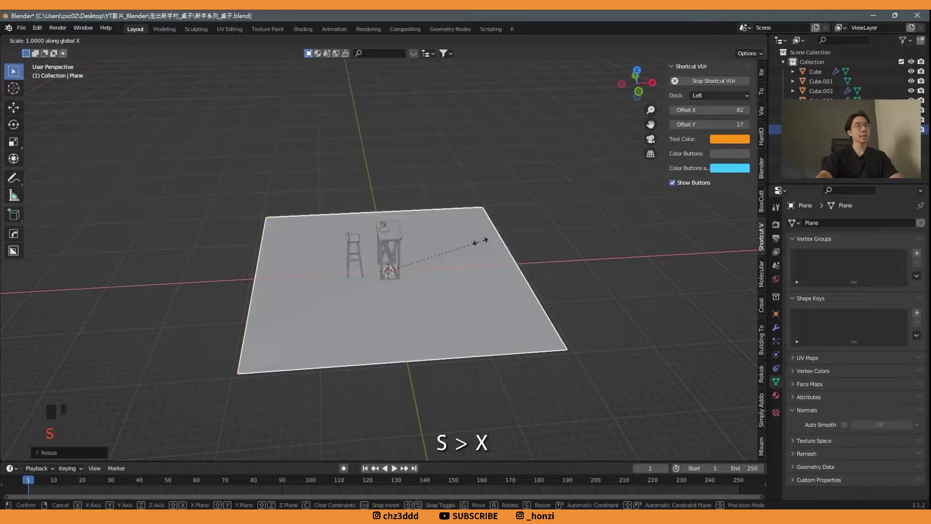
{"action": "key", "text": "ctrl+s"}
Adjust the plane's X scale in the Transform panel and apply its scale so it reads 1.000
{"action": "middle_click", "coordinate": [499, 262]}
{"action": "key", "text": "Tab"}
{"action": "left_click", "coordinate": [776, 320]}
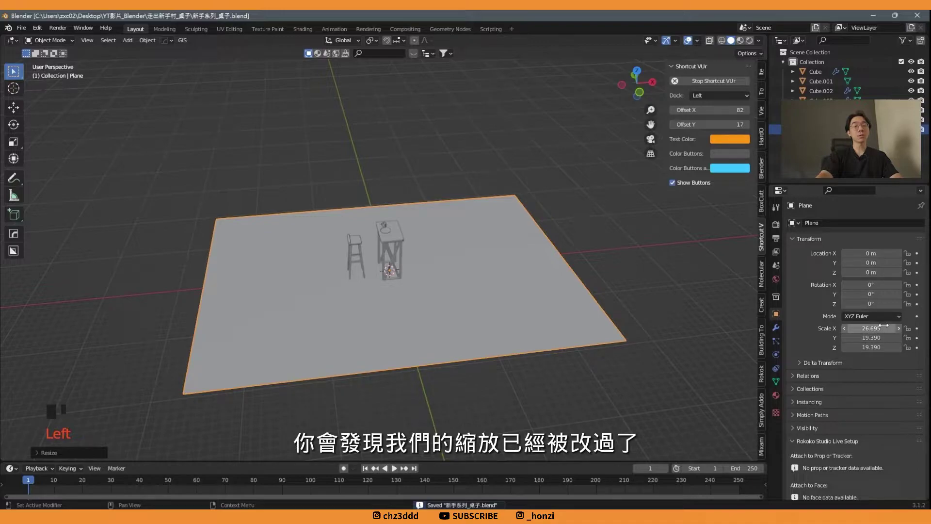
{"action": "left_click_drag", "start_coordinate": [551, 305], "coordinate": [544, 297]}
{"action": "key", "text": "ctrl+a"}
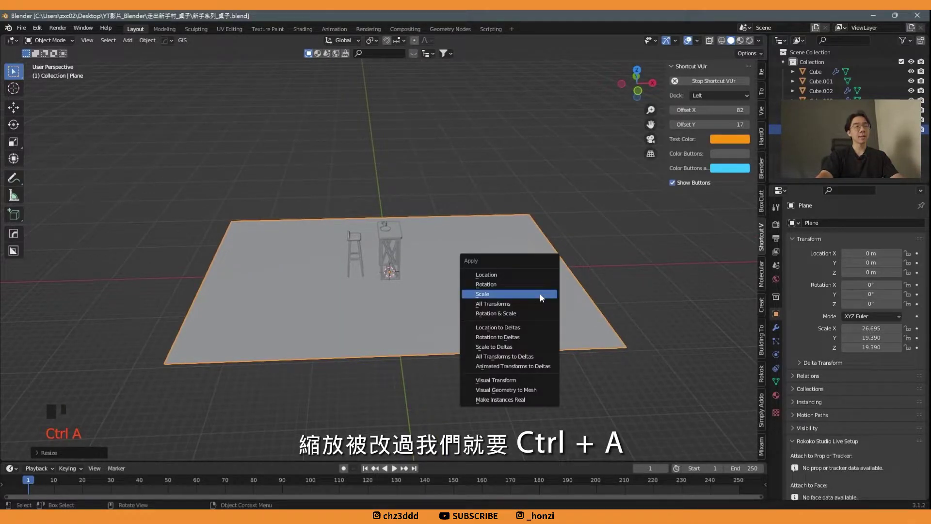
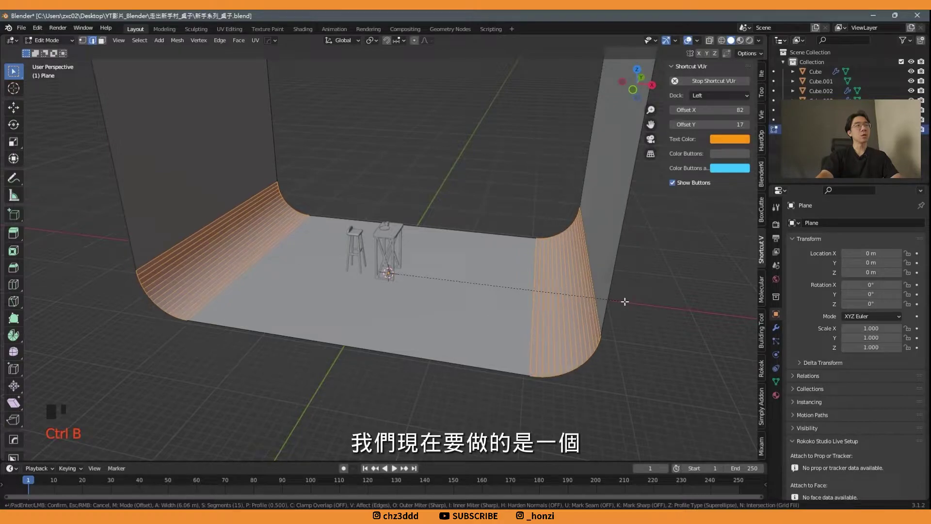
Finish the rounded backdrop walls, return to Object Mode and add a camera to the scene
{"action": "key", "text": "Tab"}
{"action": "middle_click", "coordinate": [435, 233]}
{"action": "left_click", "coordinate": [493, 270]}
{"action": "right_click", "coordinate": [550, 170]}
{"action": "left_click_drag", "start_coordinate": [546, 172], "coordinate": [502, 296]}
{"action": "key", "text": "s"}
{"action": "left_click_drag", "start_coordinate": [462, 242], "coordinate": [469, 246]}
{"action": "key", "text": "shift+a"}
Align the camera to the current view looking down on the table and stool
{"action": "middle_click", "coordinate": [424, 261]}
{"action": "key", "text": "ctrl+s"}
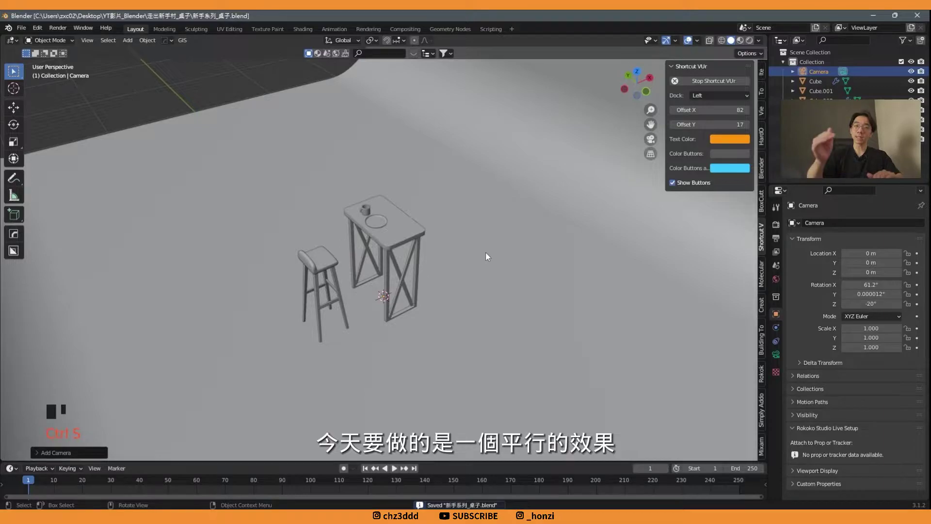
{"action": "key", "text": "ctrl+s"}
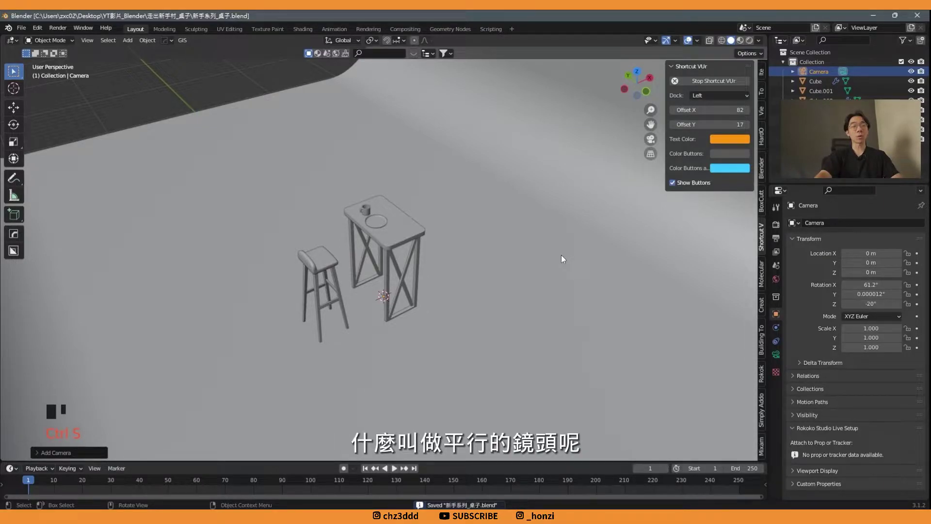
{"action": "left_click_drag", "start_coordinate": [491, 276], "coordinate": [491, 286]}
{"action": "key", "text": "ctrl+alt+KP_0"}
{"action": "left_click_drag", "start_coordinate": [482, 286], "coordinate": [478, 253]}
{"action": "key", "text": "g"}
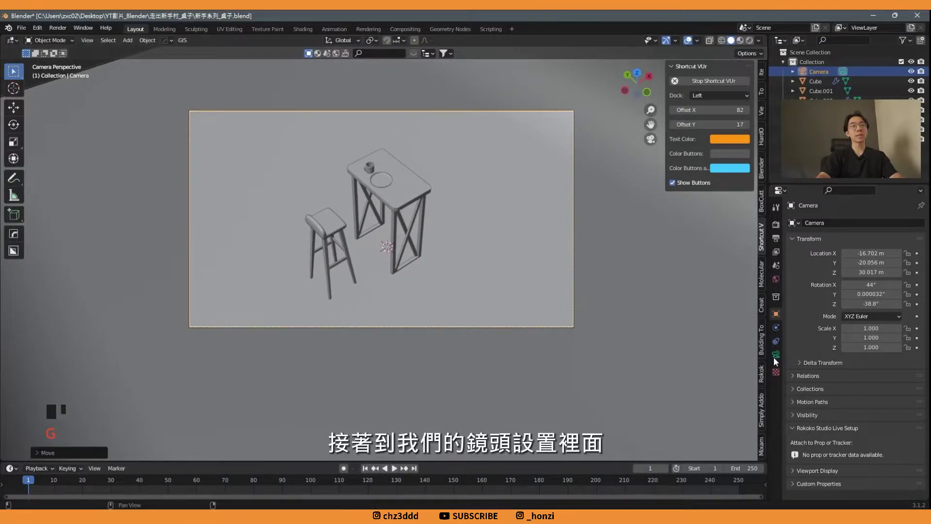
Set the camera lens to Orthographic with orthographic scale 16.2
{"action": "left_click", "coordinate": [780, 357]}
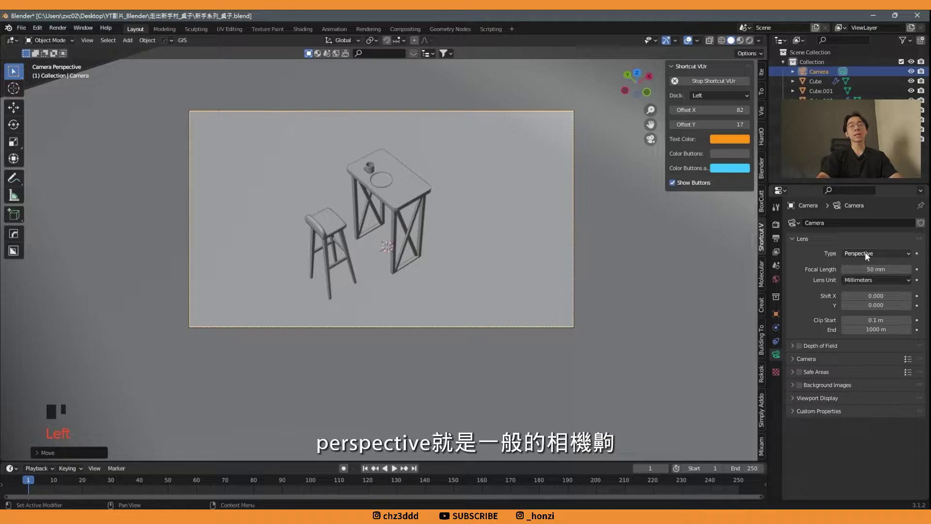
{"action": "left_click_drag", "start_coordinate": [877, 257], "coordinate": [879, 281]}
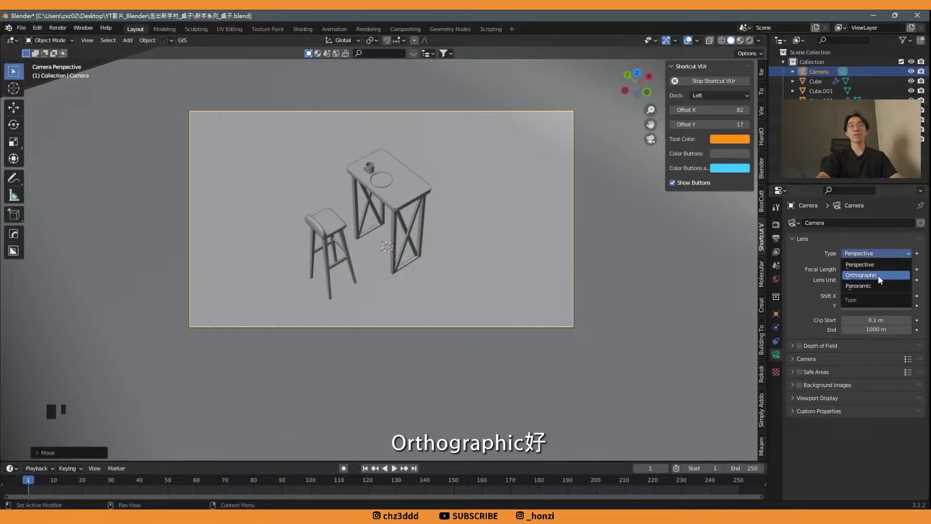
{"action": "scroll", "scroll_direction": "down", "scroll_amount": 3}
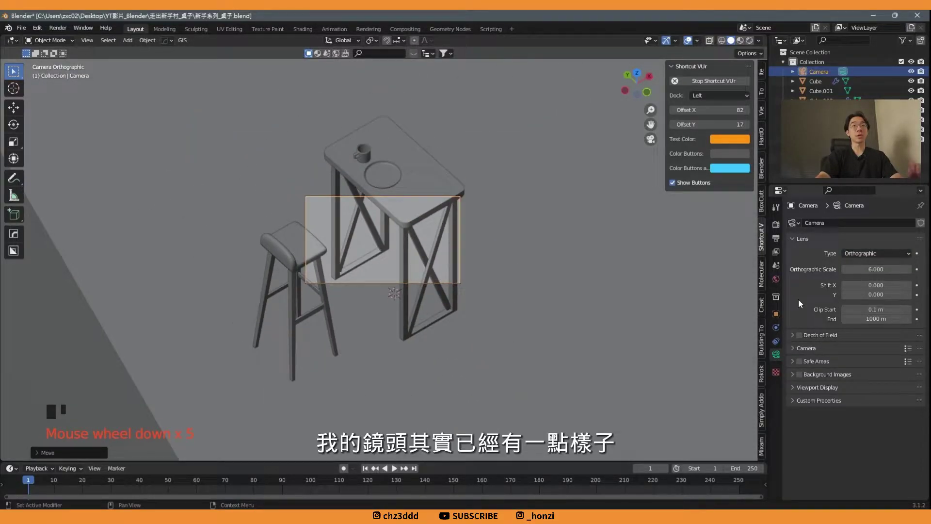
{"action": "left_click", "coordinate": [772, 315]}
Move the camera back along its local viewing direction, keeping the framing
{"action": "key", "text": "g"}
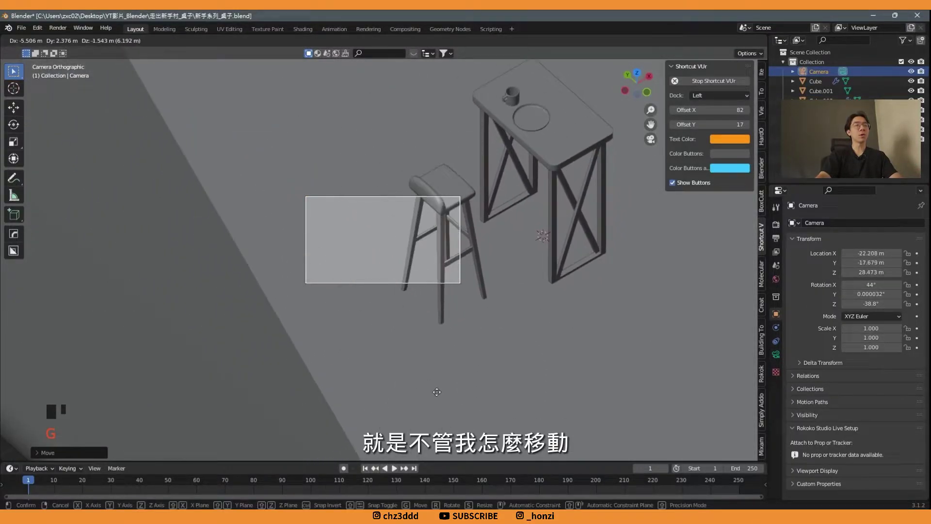
{"action": "key", "text": "r"}
{"action": "scroll", "scroll_direction": "down", "scroll_amount": 3}
{"action": "key", "text": "g"}
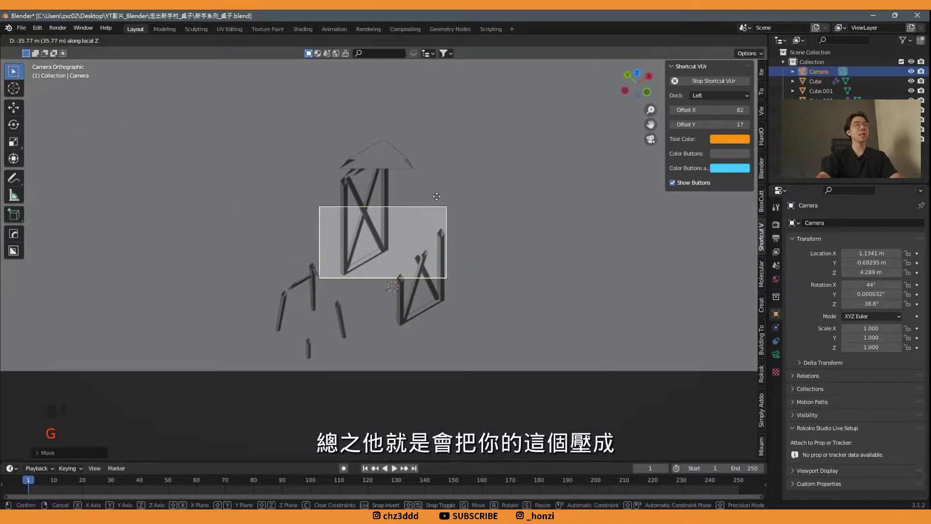
{"action": "scroll", "scroll_direction": "down", "scroll_amount": 3}
{"action": "scroll", "scroll_direction": "up", "scroll_amount": 3}
{"action": "scroll", "scroll_direction": "down", "scroll_amount": 3}
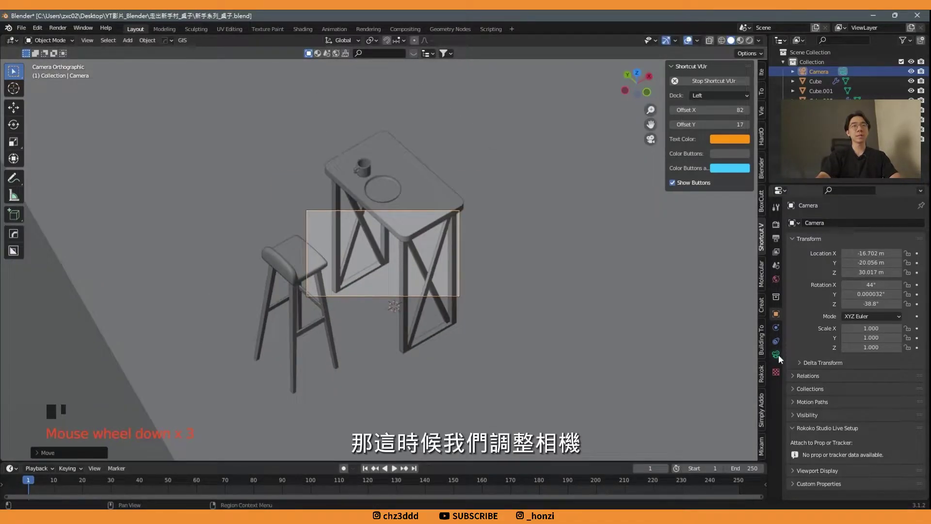
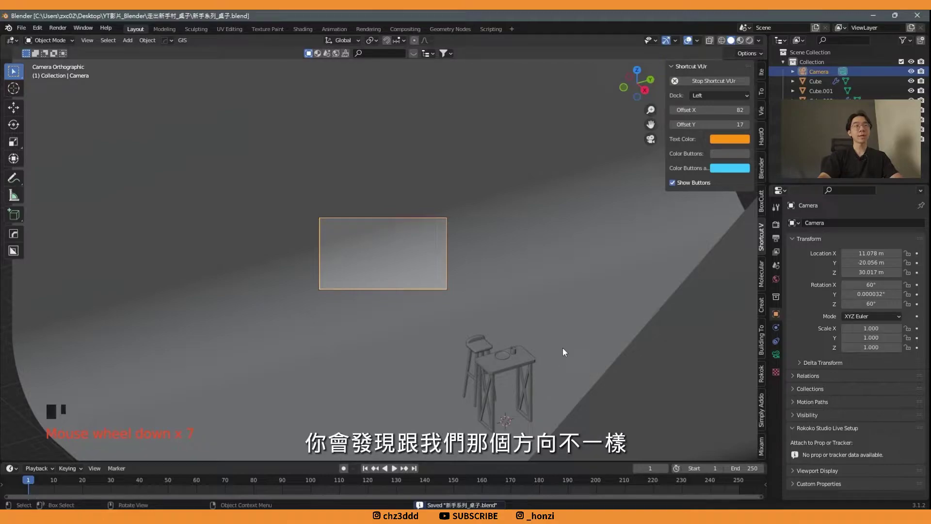
Orbit the view to look at the camera before repositioning it
{"action": "left_click_drag", "start_coordinate": [516, 379], "coordinate": [337, 198]}
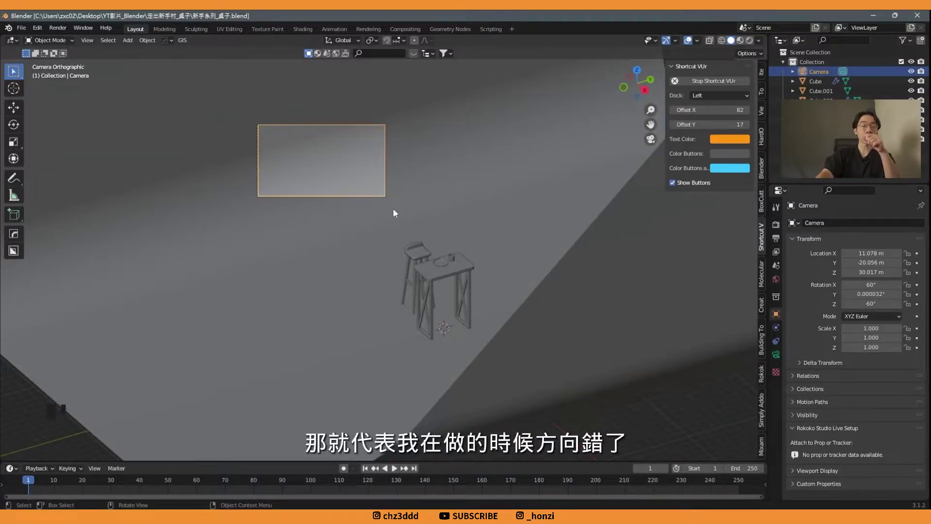
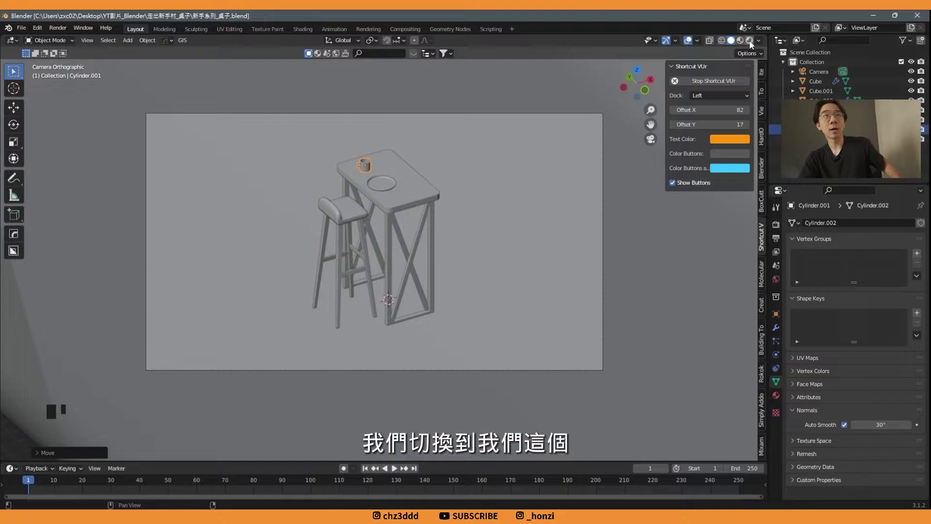
Use a rendered viewport preview with Cycles on GPU Compute and viewport denoising enabled
{"action": "left_click", "coordinate": [752, 43]}
{"action": "left_click", "coordinate": [694, 41]}
{"action": "key", "text": "ctrl+s"}
{"action": "left_click", "coordinate": [785, 228]}
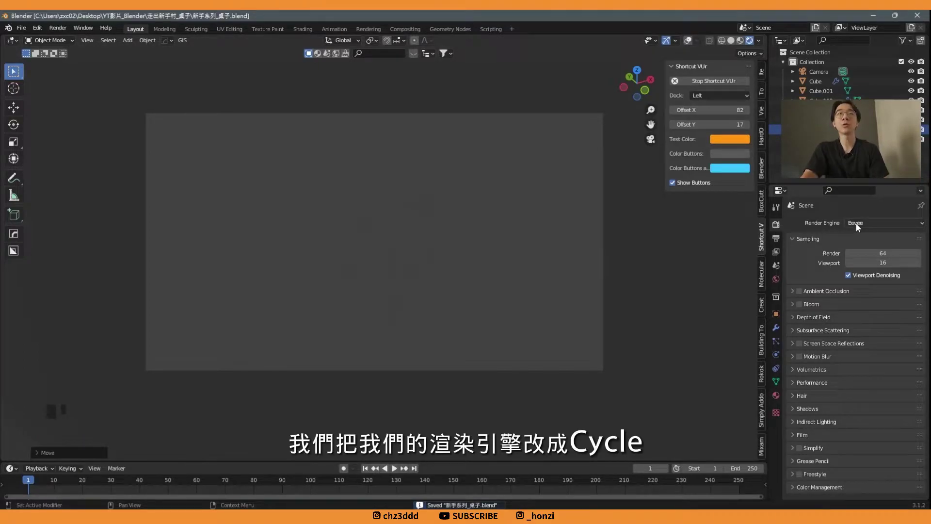
{"action": "left_click_drag", "start_coordinate": [872, 229], "coordinate": [811, 328]}
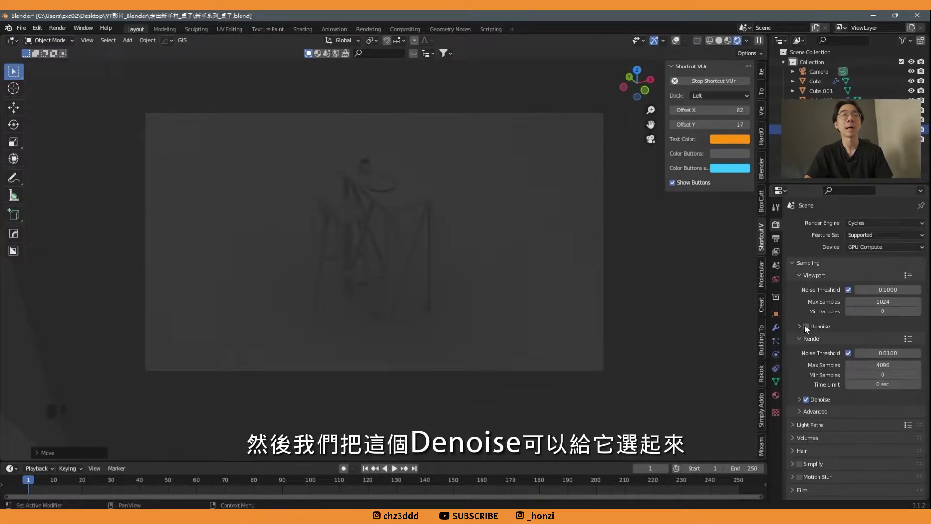
{"action": "left_click", "coordinate": [808, 329]}
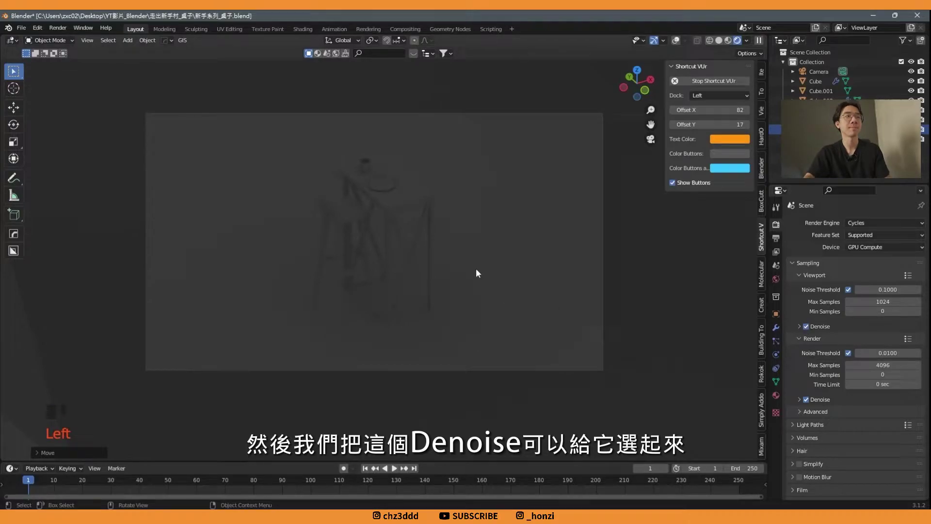
Save the file, navigate around the scene and add an area light
{"action": "key", "text": "ctrl+s"}
{"action": "key", "text": "ctrl+s"}
{"action": "middle_click", "coordinate": [464, 251]}
{"action": "right_click", "coordinate": [471, 257]}
{"action": "scroll", "scroll_direction": "down", "scroll_amount": 3}
{"action": "right_click", "coordinate": [455, 255]}
{"action": "key", "text": "ctrl+s"}
{"action": "middle_click", "coordinate": [503, 238]}
{"action": "left_click_drag", "start_coordinate": [503, 239], "coordinate": [680, 47]}
{"action": "left_click", "coordinate": [680, 47]}
{"action": "key", "text": "shift+a"}
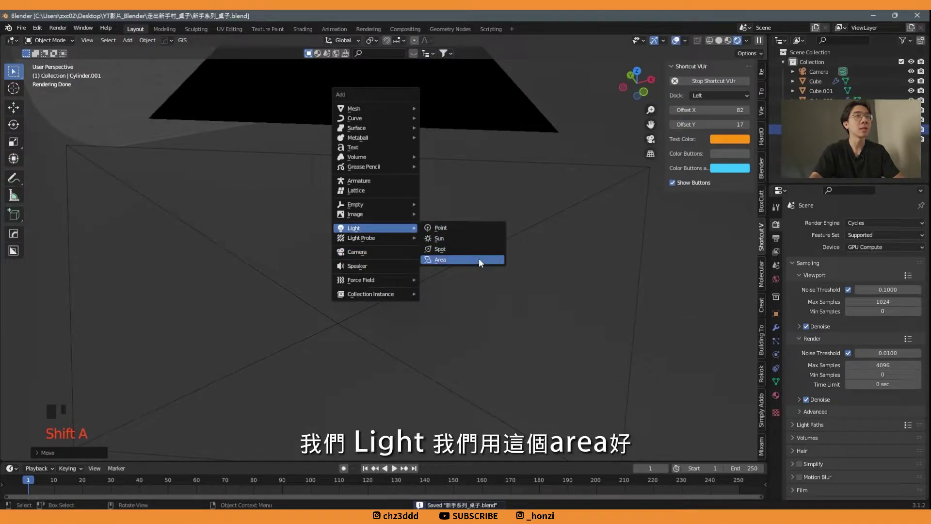
{"action": "scroll", "scroll_direction": "down", "scroll_amount": 3}
{"action": "left_click_drag", "start_coordinate": [474, 280], "coordinate": [476, 309]}
Raise, rotate and scale the area light so it shines down on the table and stool
{"action": "key", "text": "g"}
{"action": "left_click_drag", "start_coordinate": [374, 174], "coordinate": [482, 218]}
{"action": "scroll", "scroll_direction": "down", "scroll_amount": 3}
{"action": "left_click_drag", "start_coordinate": [480, 221], "coordinate": [483, 231]}
{"action": "key", "text": "s"}
{"action": "middle_click", "coordinate": [496, 251]}
{"action": "key", "text": "ctrl+z"}
{"action": "key", "text": "r"}
{"action": "left_click_drag", "start_coordinate": [553, 215], "coordinate": [344, 356]}
{"action": "key", "text": "g"}
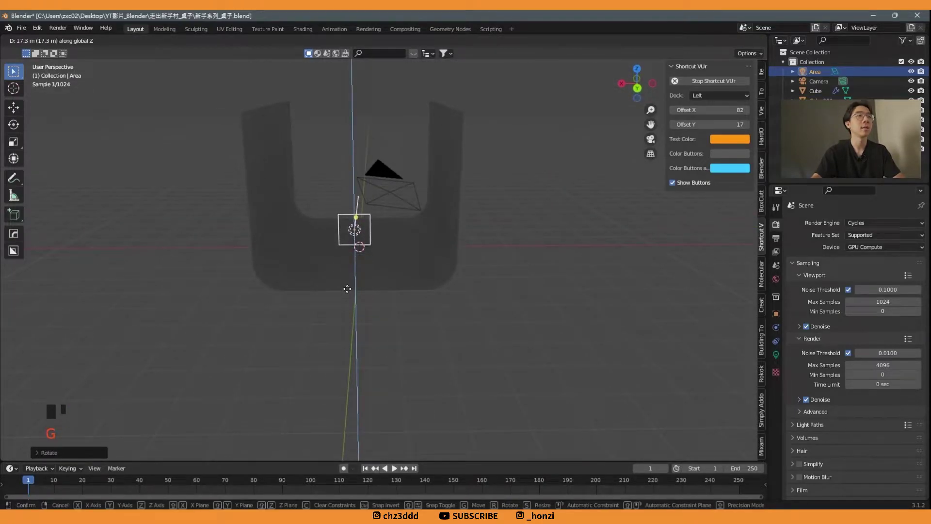
{"action": "key", "text": "s"}
{"action": "middle_click", "coordinate": [421, 278]}
{"action": "scroll", "scroll_direction": "up", "scroll_amount": 3}
{"action": "left_click_drag", "start_coordinate": [450, 290], "coordinate": [479, 351]}
{"action": "middle_click", "coordinate": [578, 260]}
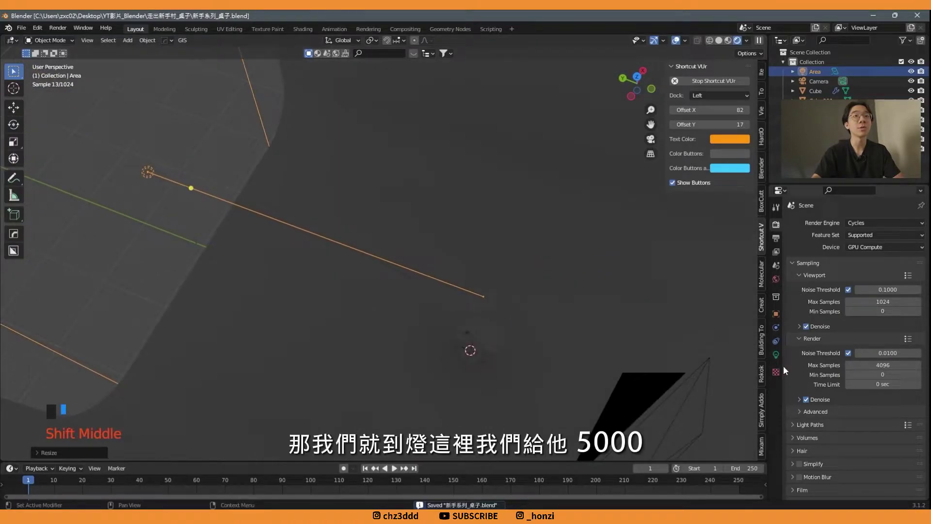
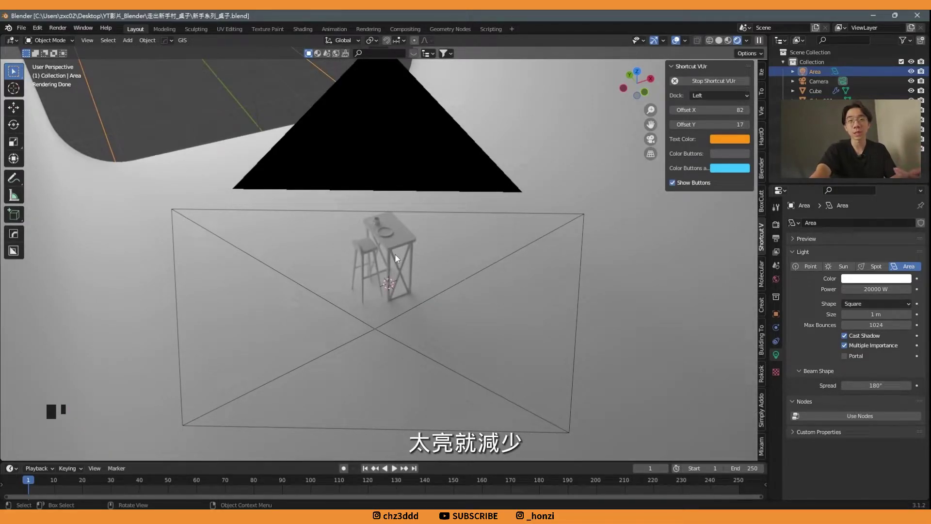
Set the light's power to 20000 W, check it through the camera and show the World surface settings
{"action": "key", "text": "KP_0"}
{"action": "scroll", "scroll_direction": "up", "scroll_amount": 3}
{"action": "key", "text": "ctrl+s"}
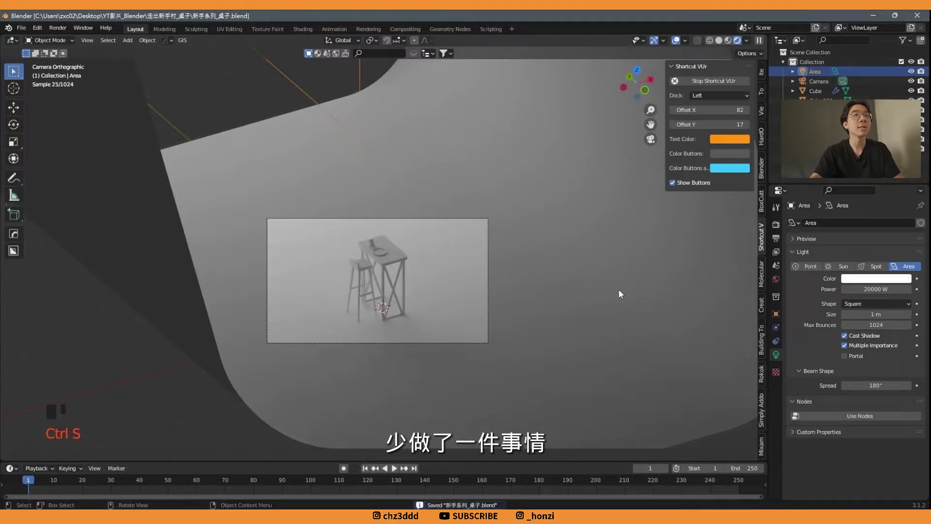
{"action": "left_click", "coordinate": [781, 284]}
{"action": "scroll", "scroll_direction": "down", "scroll_amount": 3}
{"action": "left_click_drag", "start_coordinate": [474, 259], "coordinate": [451, 258]}
{"action": "scroll", "scroll_direction": "down", "scroll_amount": 3}
{"action": "left_click_drag", "start_coordinate": [400, 225], "coordinate": [877, 287]}
Set the world background colour to black
{"action": "left_click", "coordinate": [877, 288]}
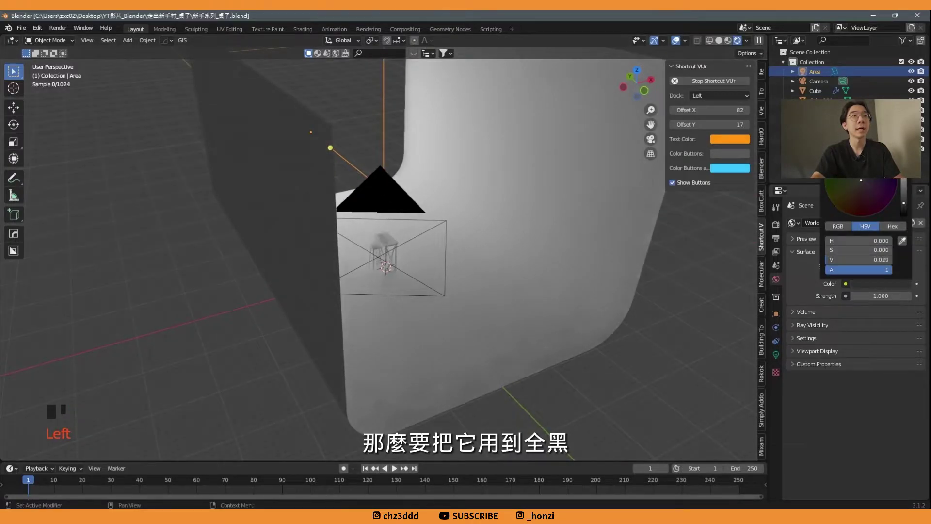
{"action": "left_click", "coordinate": [714, 289]}
{"action": "key", "text": "ctrl+s"}
{"action": "scroll", "scroll_direction": "down", "scroll_amount": 3}
{"action": "left_click", "coordinate": [318, 135]}
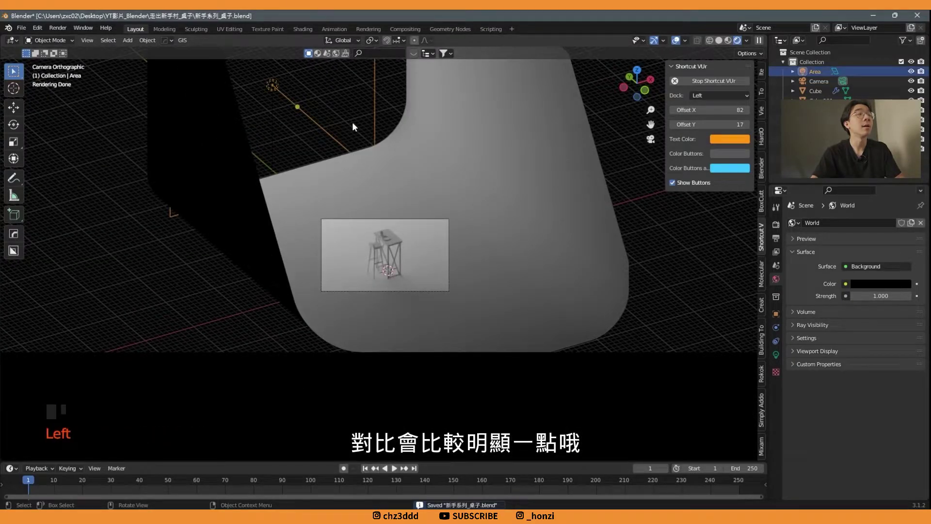
Move the area light further back along the Y axis and save
{"action": "key", "text": "g"}
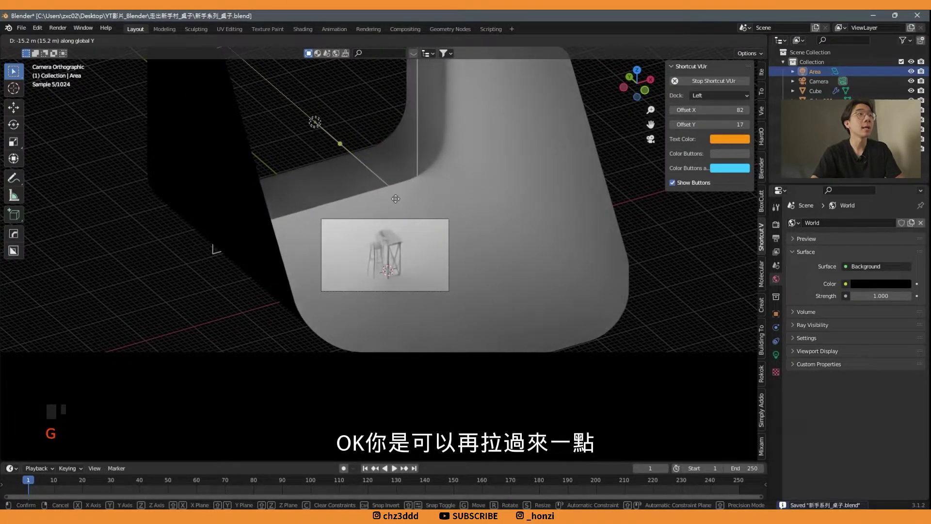
{"action": "scroll", "scroll_direction": "up", "scroll_amount": 3}
{"action": "key", "text": "g"}
{"action": "key", "text": "ctrl+s"}
{"action": "scroll", "scroll_direction": "up", "scroll_amount": 3}
{"action": "key", "text": "ctrl+s"}
{"action": "scroll", "scroll_direction": "down", "scroll_amount": 3}
Duplicate the area light, move it along Y and flip it 180° around X to face the scene
{"action": "middle_click", "coordinate": [472, 221]}
{"action": "left_click_drag", "start_coordinate": [466, 231], "coordinate": [348, 223]}
{"action": "key", "text": "shift+d"}
{"action": "key", "text": "g"}
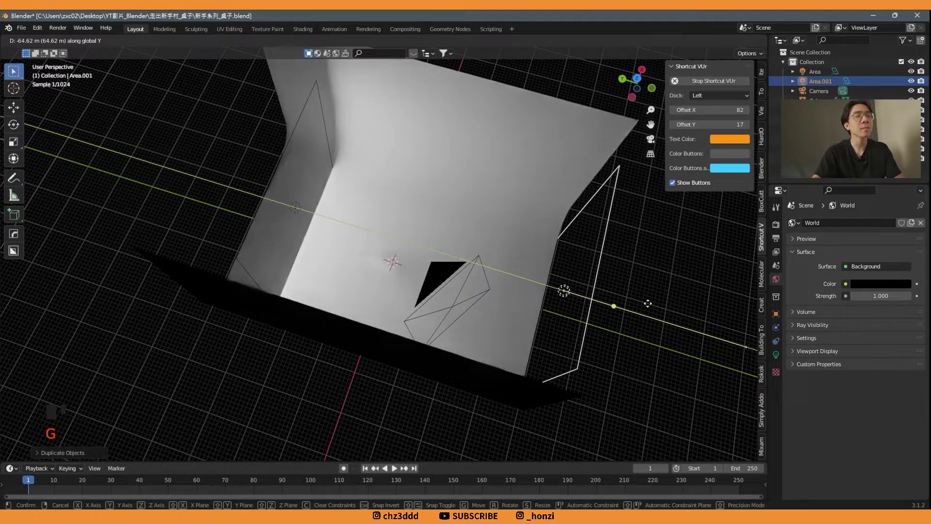
{"action": "key", "text": "r"}
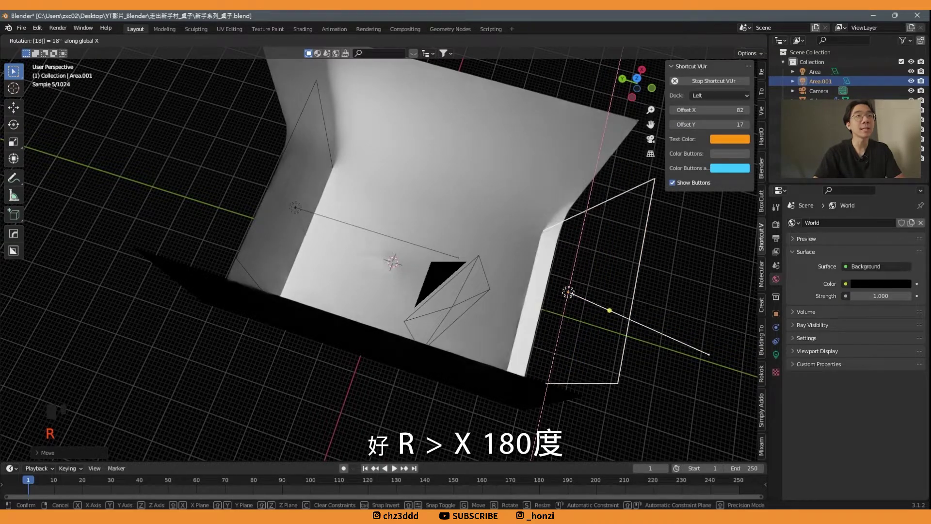
{"action": "scroll", "scroll_direction": "up", "scroll_amount": 3}
{"action": "key", "text": "KP_0"}
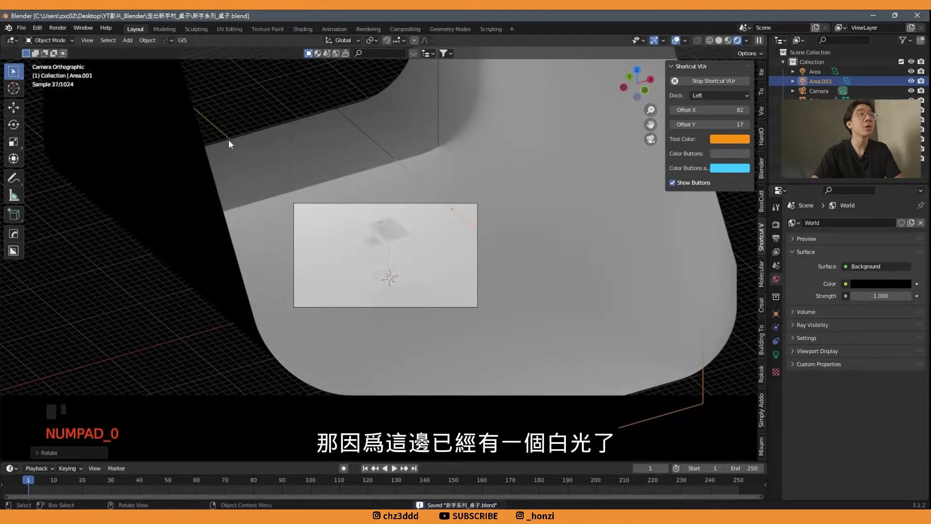
Give Area.001 a power of 5000 W and an orange-tinted colour
{"action": "left_click", "coordinate": [779, 358]}
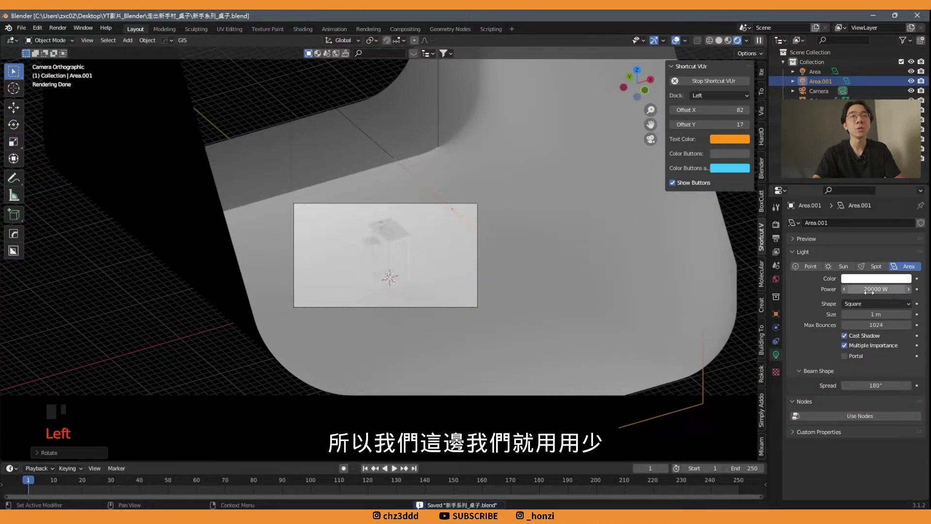
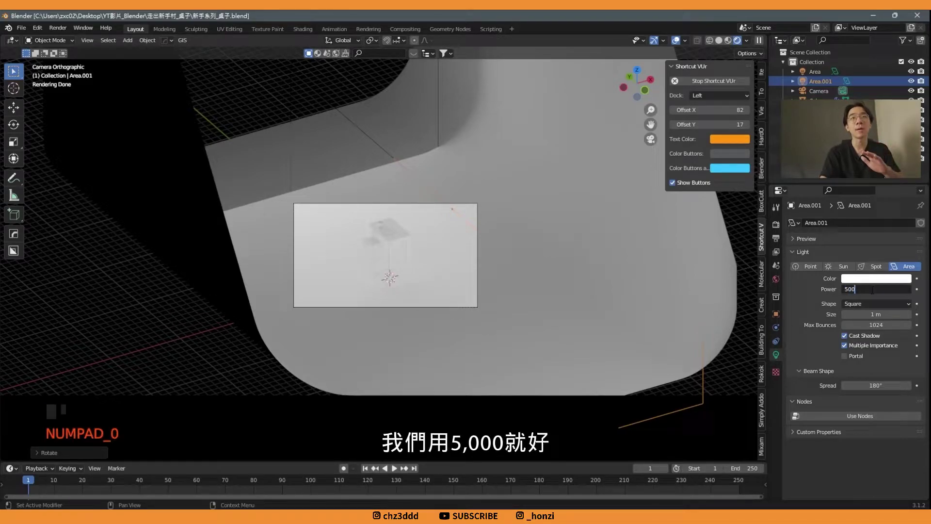
{"action": "left_click", "coordinate": [870, 284]}
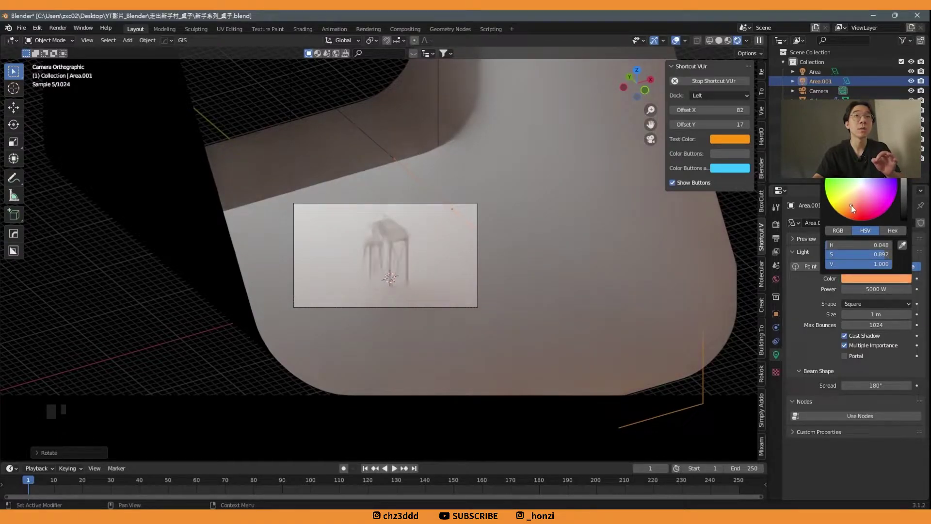
{"action": "scroll", "scroll_direction": "up", "scroll_amount": 3}
{"action": "key", "text": "ctrl+s"}
{"action": "scroll", "scroll_direction": "down", "scroll_amount": 3}
{"action": "key", "text": "ctrl+s"}
{"action": "scroll", "scroll_direction": "up", "scroll_amount": 3}
{"action": "left_click_drag", "start_coordinate": [399, 160], "coordinate": [385, 257]}
{"action": "scroll", "scroll_direction": "up", "scroll_amount": 3}
{"action": "key", "text": "ctrl+s"}
{"action": "scroll", "scroll_direction": "down", "scroll_amount": 3}
{"action": "left_click_drag", "start_coordinate": [415, 290], "coordinate": [425, 271]}
{"action": "scroll", "scroll_direction": "up", "scroll_amount": 3}
Save the file and switch property tabs ready for the next adjustments
{"action": "middle_click", "coordinate": [432, 259]}
{"action": "key", "text": "ctrl+s"}
{"action": "middle_click", "coordinate": [494, 248]}
{"action": "left_click", "coordinate": [684, 42]}
{"action": "key", "text": "ctrl+s"}
{"action": "middle_click", "coordinate": [677, 42]}
{"action": "left_click", "coordinate": [678, 43]}
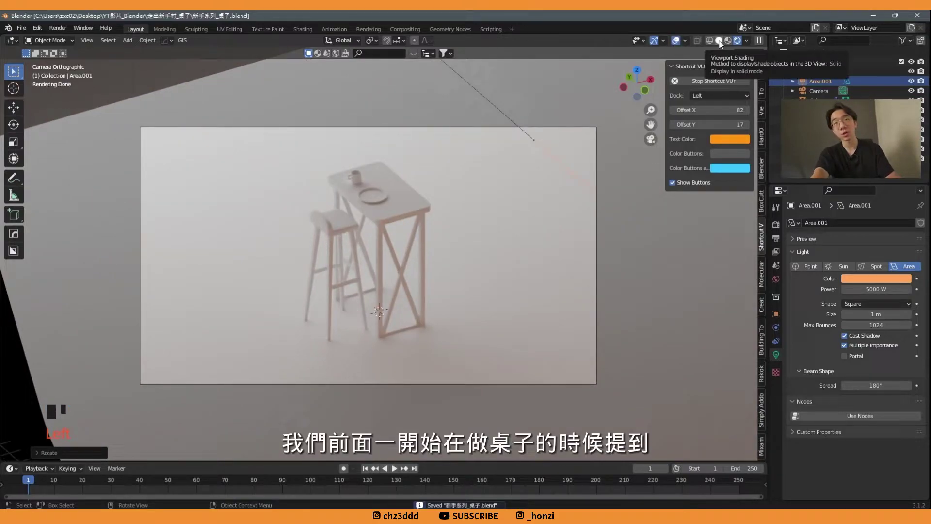
Switch to solid shading and select the table top, framing it in the view
{"action": "left_click", "coordinate": [723, 43]}
{"action": "left_click_drag", "start_coordinate": [462, 221], "coordinate": [446, 202]}
{"action": "left_click", "coordinate": [447, 202]}
{"action": "scroll", "scroll_direction": "down", "scroll_amount": 3}
{"action": "key", "text": "KP_Decimal"}
{"action": "scroll", "scroll_direction": "down", "scroll_amount": 3}
{"action": "left_click_drag", "start_coordinate": [444, 301], "coordinate": [780, 324]}
{"action": "scroll", "scroll_direction": "up", "scroll_amount": 3}
Confirm the table top's scale reads 1.000 and show its Modifier properties for the bevel
{"action": "left_click", "coordinate": [777, 317]}
{"action": "left_click_drag", "start_coordinate": [576, 280], "coordinate": [557, 286]}
{"action": "key", "text": "ctrl+s"}
{"action": "left_click_drag", "start_coordinate": [602, 283], "coordinate": [466, 306]}
{"action": "key", "text": "ctrl+s"}
{"action": "left_click", "coordinate": [721, 259]}
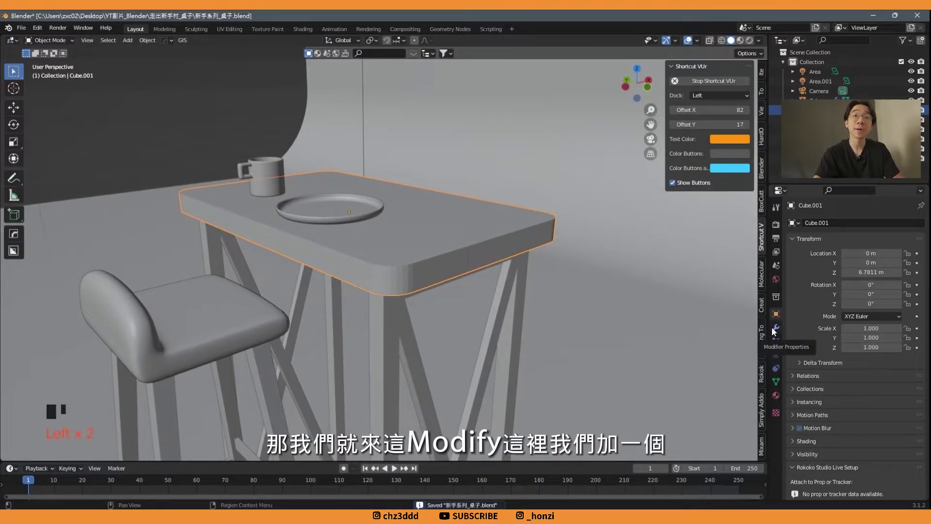
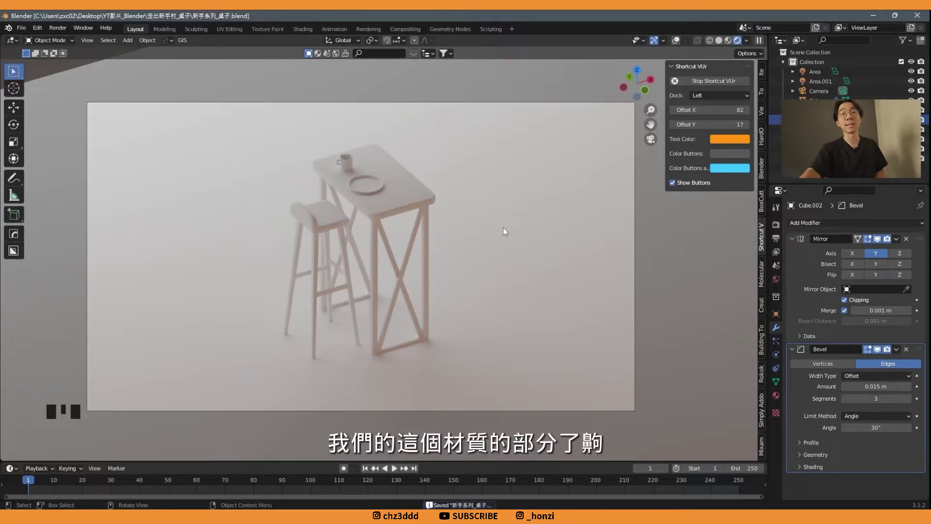
Frame the table in the viewport and select the table legs
{"action": "middle_click", "coordinate": [491, 256]}
{"action": "scroll", "scroll_direction": "down", "scroll_amount": 3}
{"action": "middle_click", "coordinate": [489, 255]}
{"action": "scroll", "scroll_direction": "up", "scroll_amount": 3}
{"action": "key", "text": "ctrl+s"}
{"action": "left_click", "coordinate": [378, 240]}
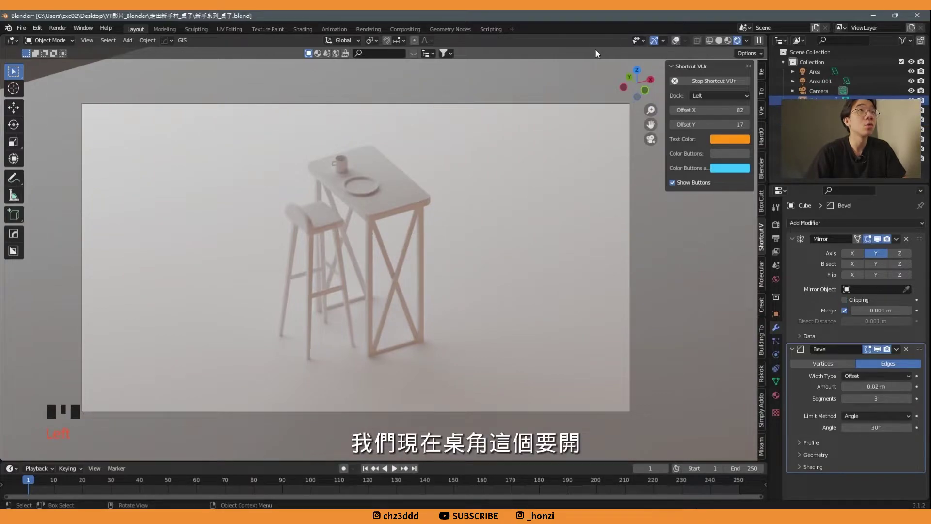
Set the legs' Bevel modifier Amount to 0.02 m with 3 segments and save
{"action": "left_click", "coordinate": [680, 41]}
{"action": "scroll", "scroll_direction": "down", "scroll_amount": 3}
{"action": "key", "text": "ctrl+s"}
{"action": "scroll", "scroll_direction": "up", "scroll_amount": 3}
{"action": "left_click", "coordinate": [296, 199]}
{"action": "left_click", "coordinate": [322, 245]}
{"action": "left_click", "coordinate": [371, 241]}
{"action": "left_click", "coordinate": [464, 226]}
{"action": "scroll", "scroll_direction": "down", "scroll_amount": 3}
{"action": "key", "text": "ctrl+s"}
{"action": "scroll", "scroll_direction": "up", "scroll_amount": 3}
{"action": "left_click", "coordinate": [366, 223]}
Show the table legs' empty Material Properties
{"action": "left_click", "coordinate": [678, 45]}
{"action": "left_click", "coordinate": [678, 46]}
{"action": "key", "text": "ctrl+s"}
{"action": "scroll", "scroll_direction": "up", "scroll_amount": 3}
{"action": "left_click", "coordinate": [780, 395]}
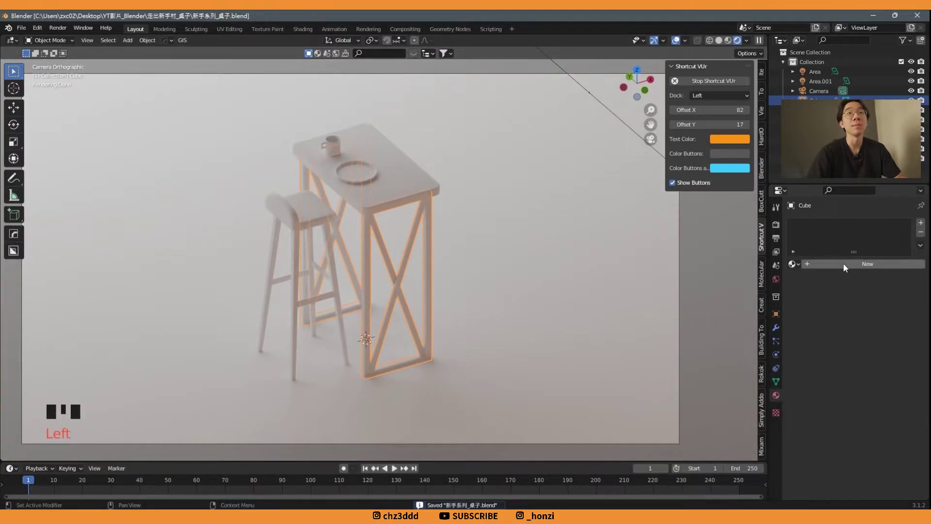
Give the table legs a new black material with Metallic 1 and Roughness 0.453
{"action": "left_click", "coordinate": [854, 267]}
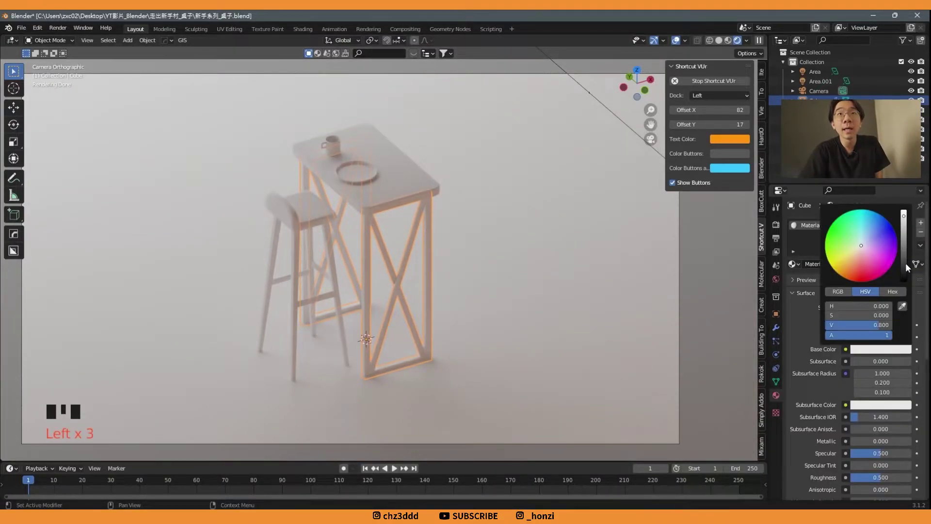
{"action": "scroll", "scroll_direction": "down", "scroll_amount": 3}
{"action": "left_click_drag", "start_coordinate": [862, 370], "coordinate": [882, 396]}
{"action": "left_click_drag", "start_coordinate": [881, 402], "coordinate": [628, 85]}
{"action": "scroll", "scroll_direction": "down", "scroll_amount": 3}
{"action": "scroll", "scroll_direction": "up", "scroll_amount": 3}
{"action": "left_click_drag", "start_coordinate": [869, 402], "coordinate": [464, 301]}
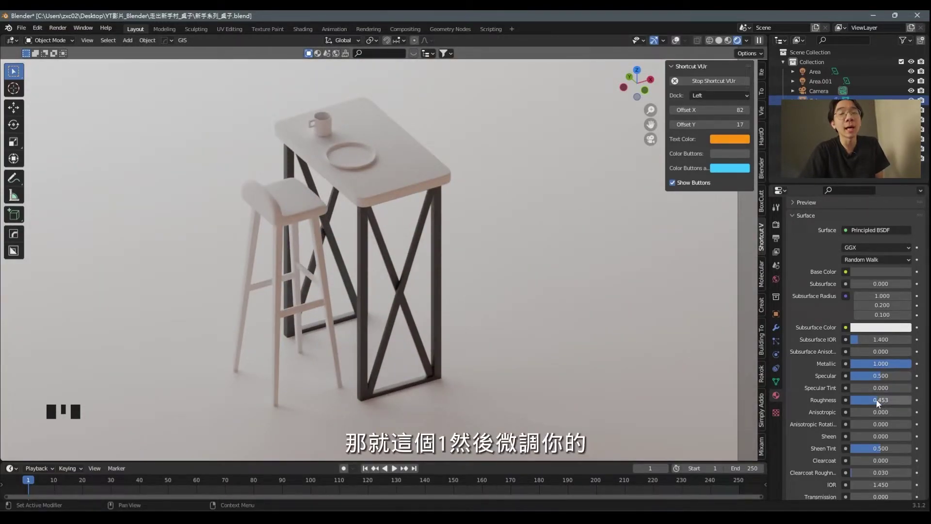
Save the file, select the stool legs and list the existing materials
{"action": "key", "text": "ctrl+s"}
{"action": "left_click", "coordinate": [289, 255]}
{"action": "key", "text": "ctrl+s"}
{"action": "left_click", "coordinate": [372, 231]}
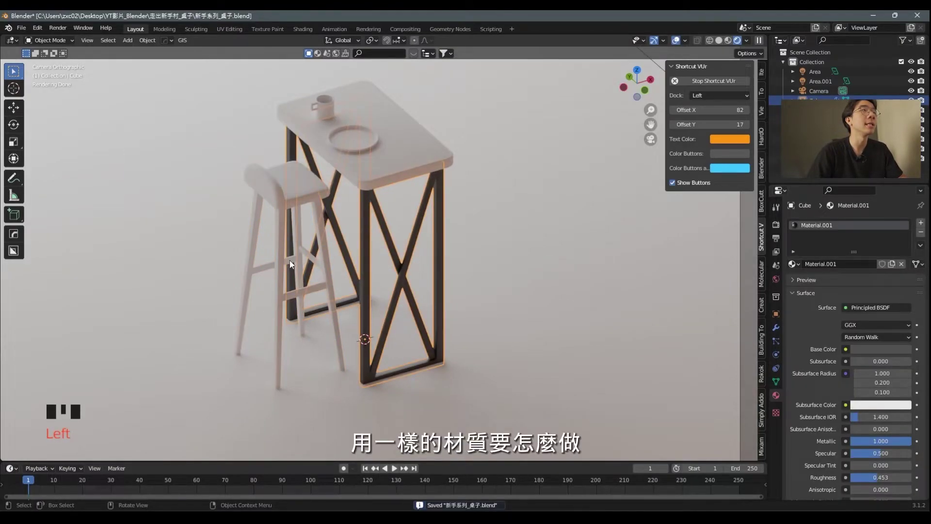
{"action": "left_click", "coordinate": [286, 266]}
{"action": "left_click", "coordinate": [800, 268]}
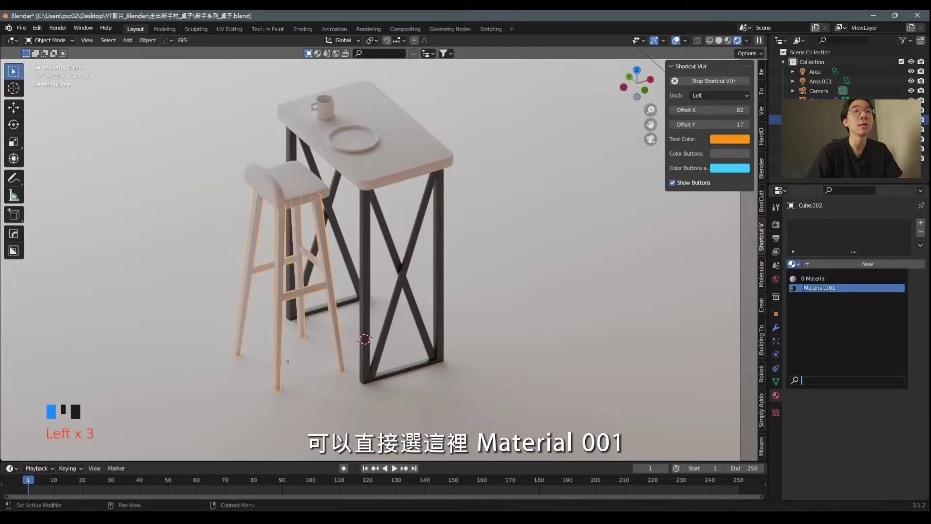
Assign the black metal material to the stool legs
{"action": "left_click", "coordinate": [675, 43]}
{"action": "scroll", "scroll_direction": "down", "scroll_amount": 3}
{"action": "middle_click", "coordinate": [696, 33]}
Give the stool seat a new light orange material and save
{"action": "left_click", "coordinate": [678, 43]}
{"action": "left_click", "coordinate": [296, 201]}
{"action": "left_click", "coordinate": [848, 261]}
{"action": "left_click_drag", "start_coordinate": [854, 344], "coordinate": [869, 356]}
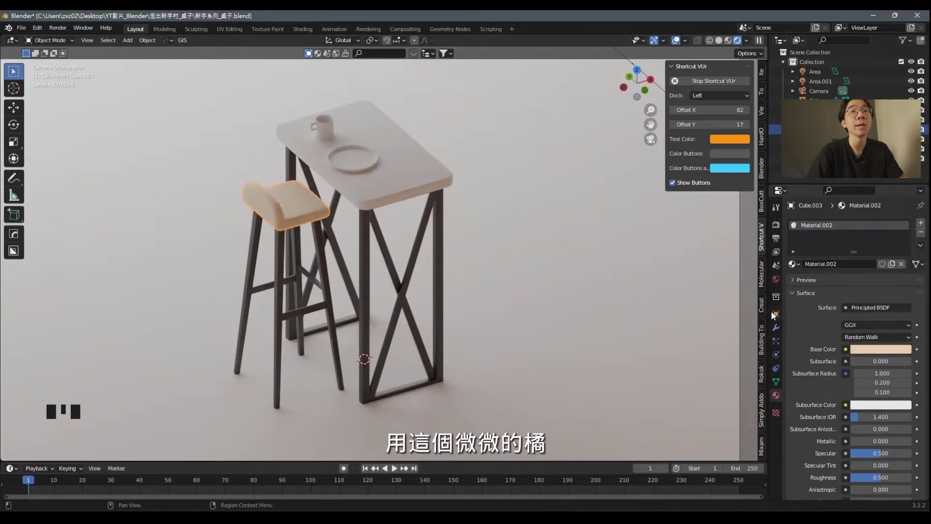
{"action": "key", "text": "ctrl+s"}
Colour the table top a deep wood brown and save
{"action": "left_click", "coordinate": [423, 184]}
{"action": "left_click_drag", "start_coordinate": [866, 266], "coordinate": [866, 262]}
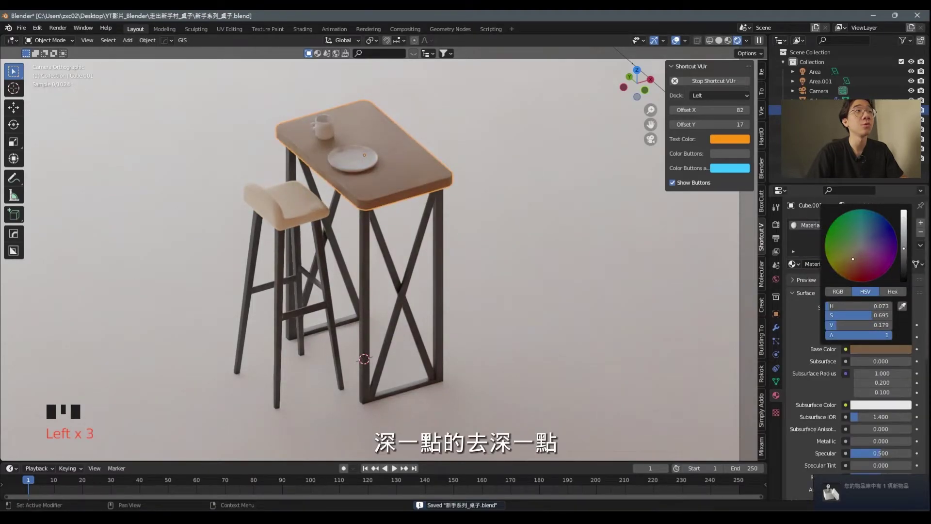
{"action": "key", "text": "ctrl+s"}
{"action": "left_click_drag", "start_coordinate": [857, 268], "coordinate": [365, 161]}
{"action": "left_click_drag", "start_coordinate": [365, 160], "coordinate": [331, 152]}
{"action": "left_click", "coordinate": [331, 153]}
{"action": "key", "text": "ctrl+s"}
Recolour the stool legs to a pale mint green, save, and pull back to view the room
{"action": "left_click_drag", "start_coordinate": [827, 267], "coordinate": [904, 234]}
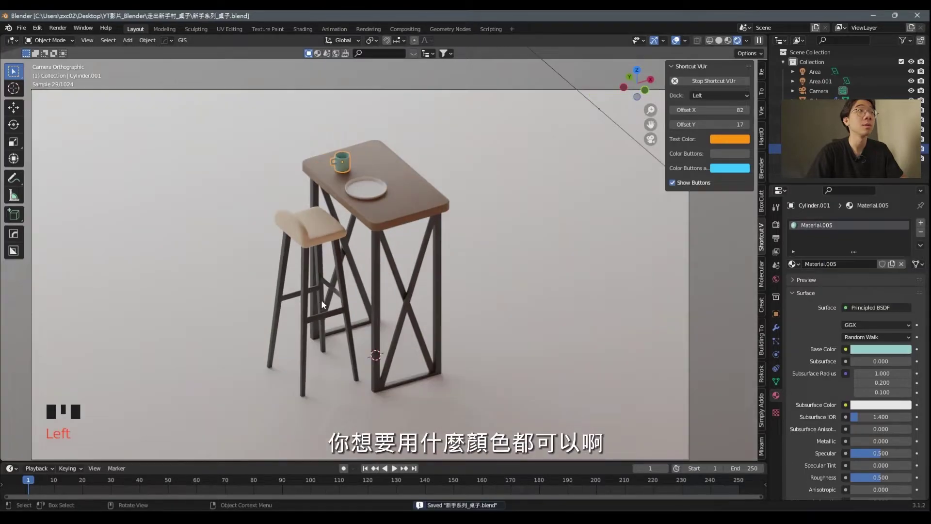
{"action": "left_click", "coordinate": [310, 289]}
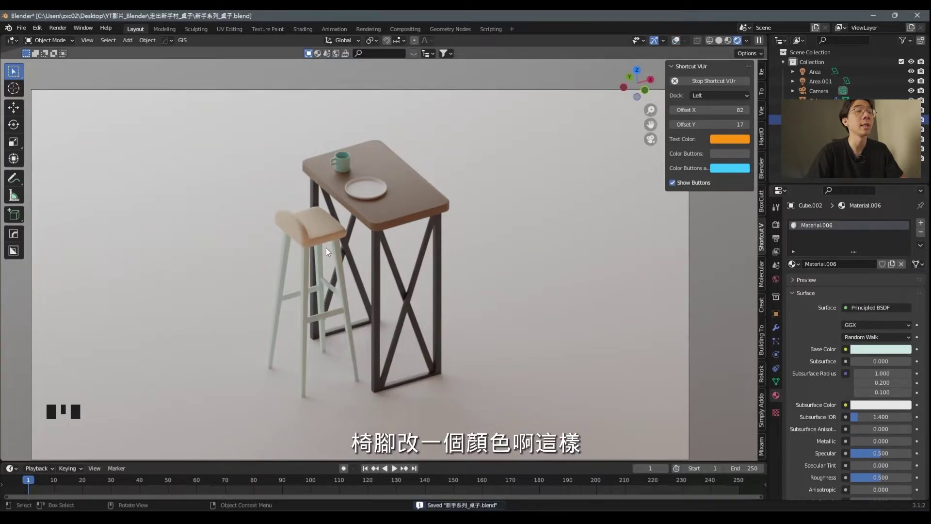
{"action": "scroll", "scroll_direction": "down", "scroll_amount": 3}
{"action": "key", "text": "ctrl+s"}
{"action": "middle_click", "coordinate": [495, 254]}
{"action": "scroll", "scroll_direction": "up", "scroll_amount": 3}
{"action": "middle_click", "coordinate": [411, 245]}
{"action": "key", "text": "ctrl+s"}
{"action": "middle_click", "coordinate": [465, 237]}
{"action": "key", "text": "Tab"}
{"action": "scroll", "scroll_direction": "down", "scroll_amount": 3}
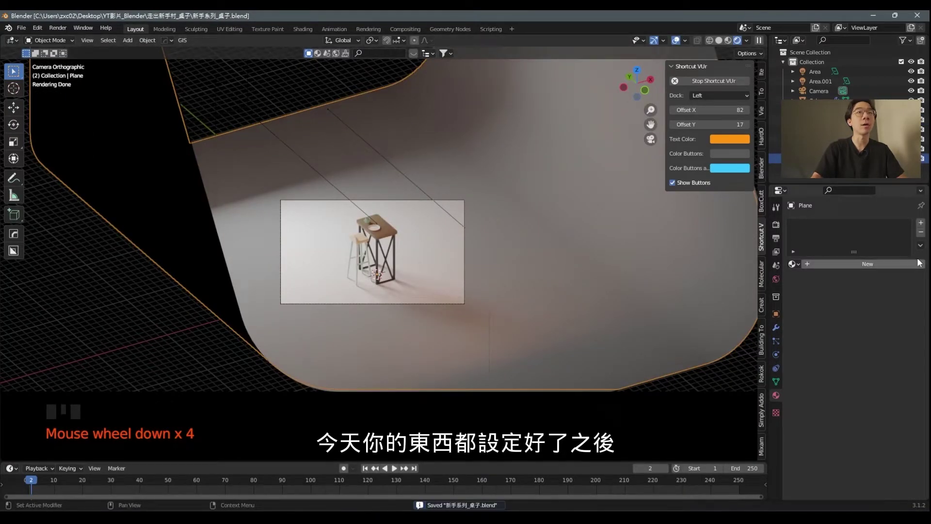
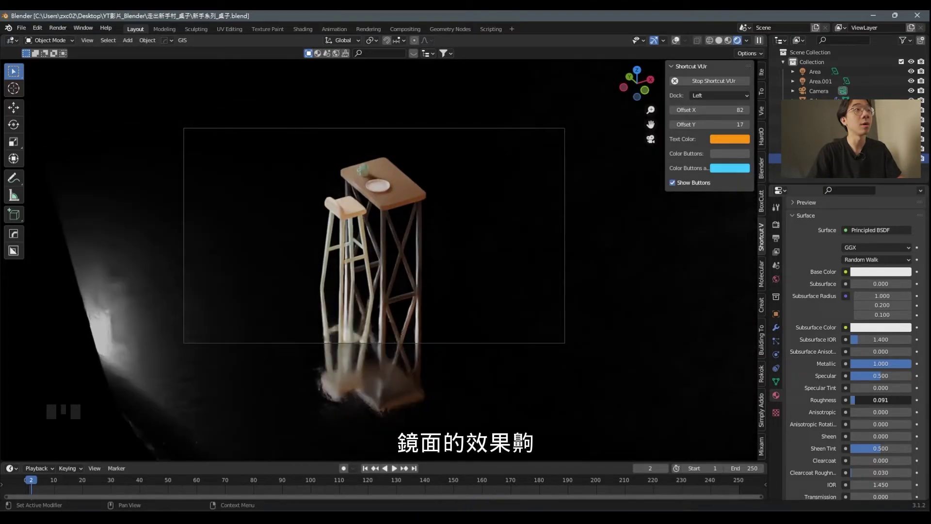
{"action": "left_click_drag", "start_coordinate": [865, 407], "coordinate": [279, 110]}
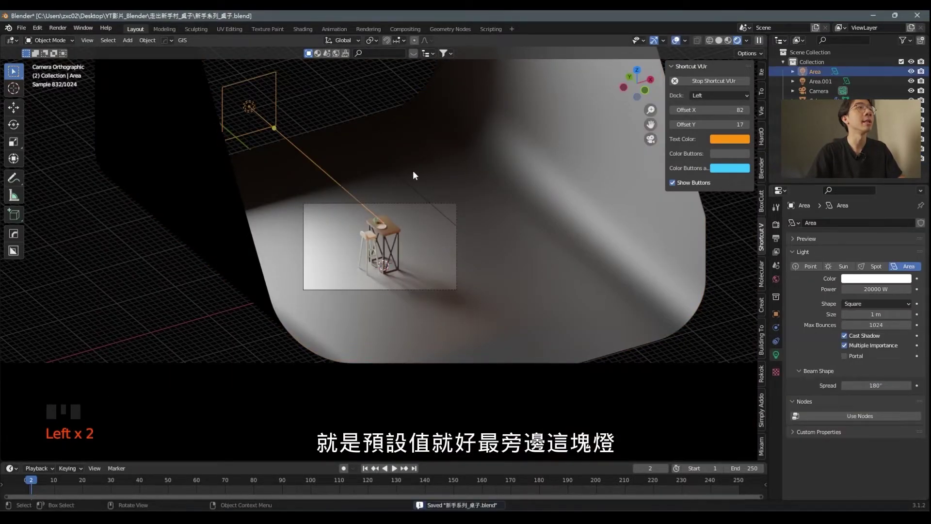
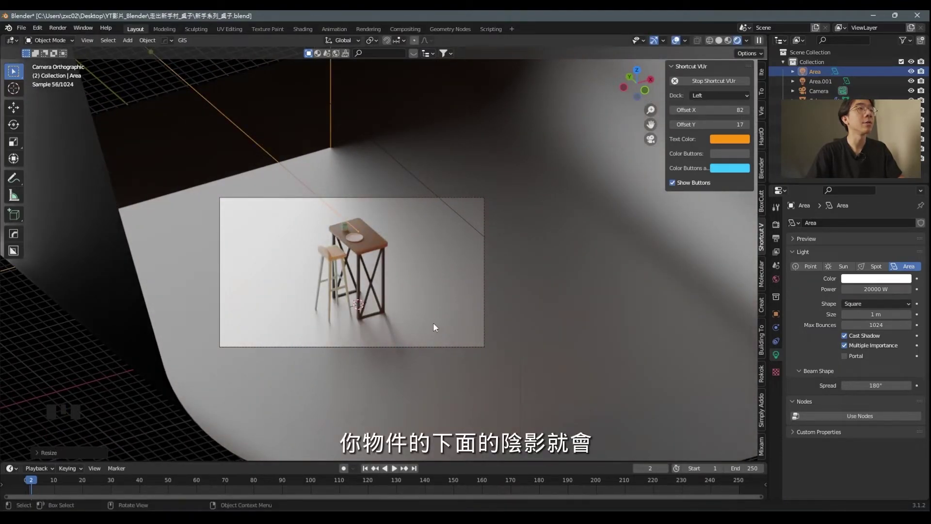
Scale the main area light down for darker, sharper shadows and save
{"action": "key", "text": "s"}
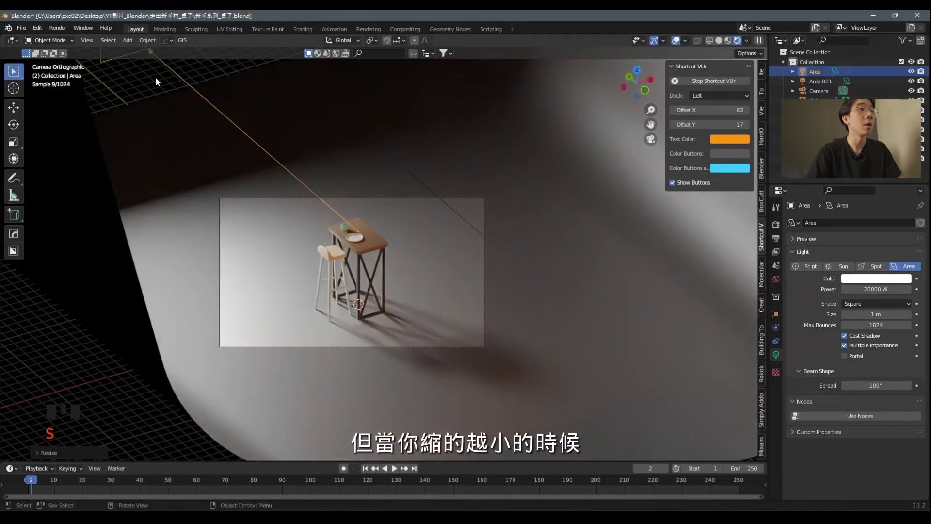
{"action": "key", "text": "s"}
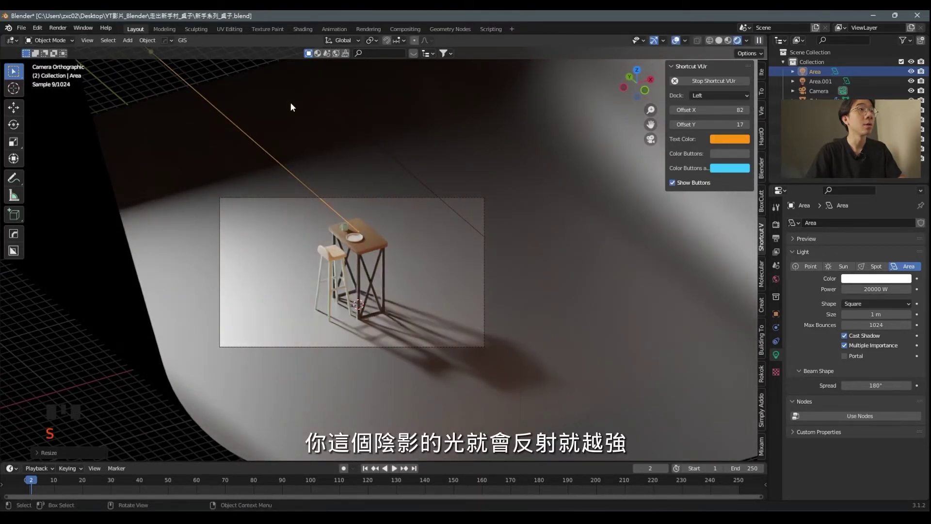
{"action": "key", "text": "s"}
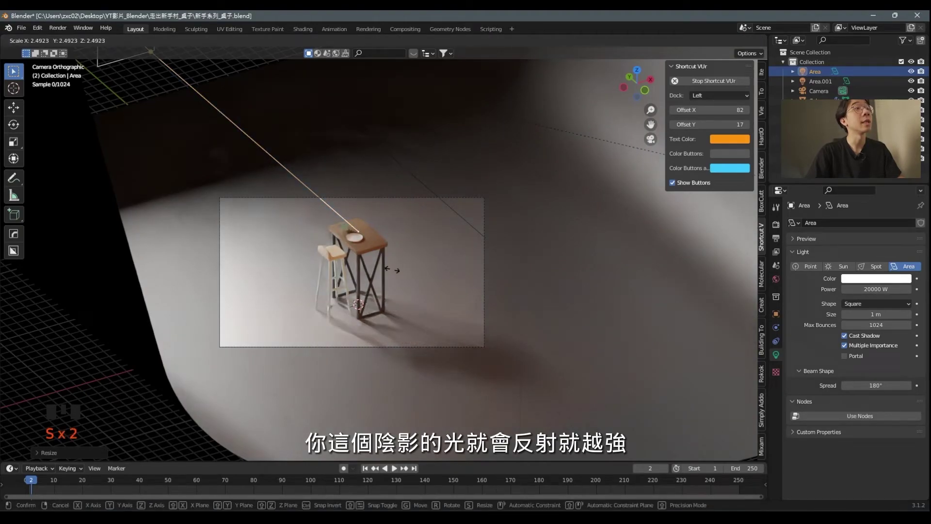
{"action": "scroll", "scroll_direction": "up", "scroll_amount": 3}
{"action": "left_click_drag", "start_coordinate": [395, 219], "coordinate": [409, 220]}
{"action": "key", "text": "ctrl+s"}
{"action": "key", "text": "ctrl+s"}
Move in on the table, select the plate and save
{"action": "middle_click", "coordinate": [398, 204]}
{"action": "scroll", "scroll_direction": "up", "scroll_amount": 3}
{"action": "left_click", "coordinate": [314, 165]}
{"action": "scroll", "scroll_direction": "down", "scroll_amount": 3}
{"action": "key", "text": "ctrl+s"}
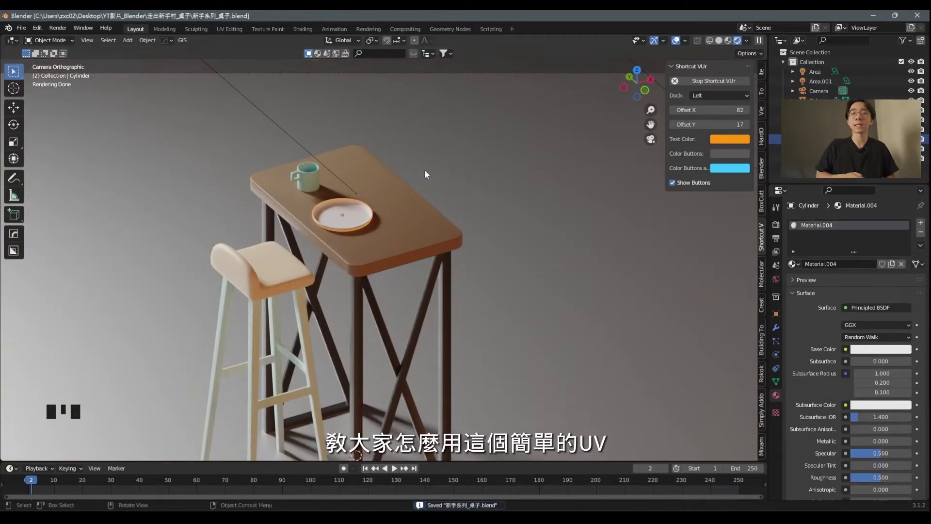
Save the file with the plate's YouTube-logo image texture in its material
{"action": "key", "text": "ctrl+s"}
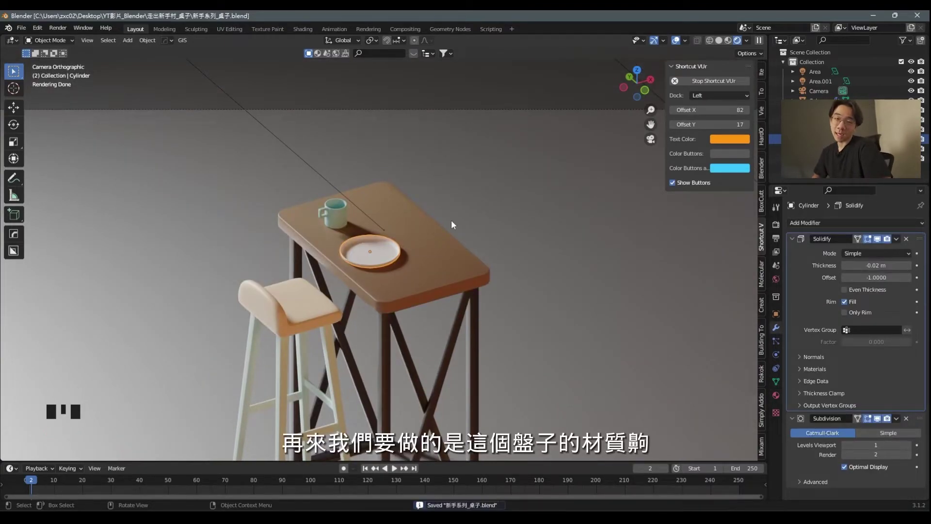
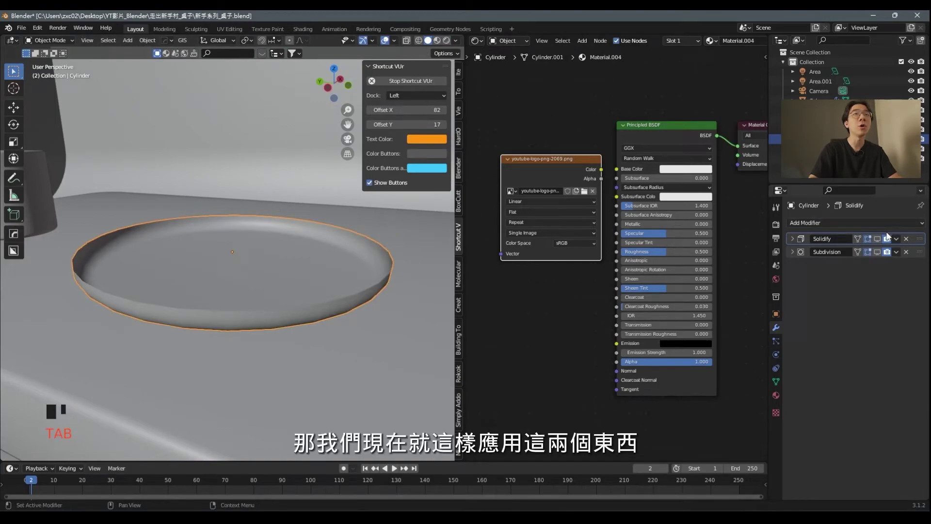
Apply the plate's Solidify and Subdivision modifiers and save
{"action": "left_click", "coordinate": [882, 239]}
{"action": "left_click", "coordinate": [881, 254]}
{"action": "left_click_drag", "start_coordinate": [898, 239], "coordinate": [319, 300]}
{"action": "key", "text": "Tab"}
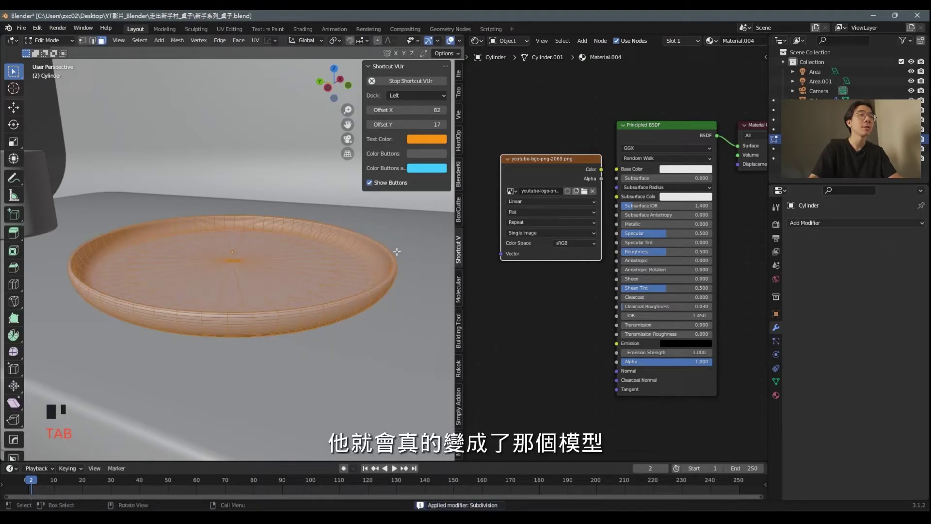
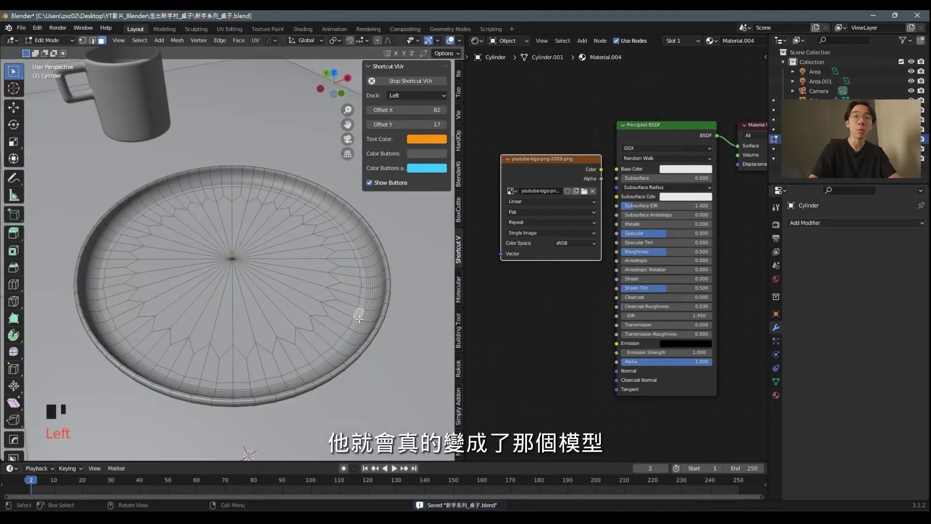
{"action": "key", "text": "ctrl+s"}
{"action": "key", "text": "Tab"}
Feed the YouTube logo image into the plate's Base Color and select the whole mesh to unwrap
{"action": "left_click", "coordinate": [449, 44]}
{"action": "left_click_drag", "start_coordinate": [595, 205], "coordinate": [579, 164]}
{"action": "left_click", "coordinate": [578, 164]}
{"action": "left_click", "coordinate": [572, 195]}
{"action": "left_click_drag", "start_coordinate": [569, 172], "coordinate": [389, 285]}
{"action": "scroll", "scroll_direction": "up", "scroll_amount": 3}
{"action": "key", "text": "Tab"}
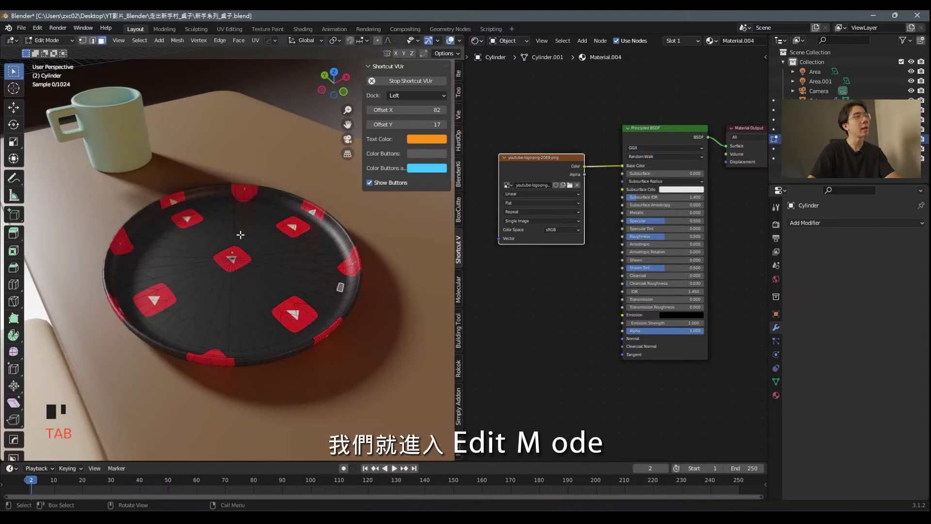
{"action": "key", "text": "a"}
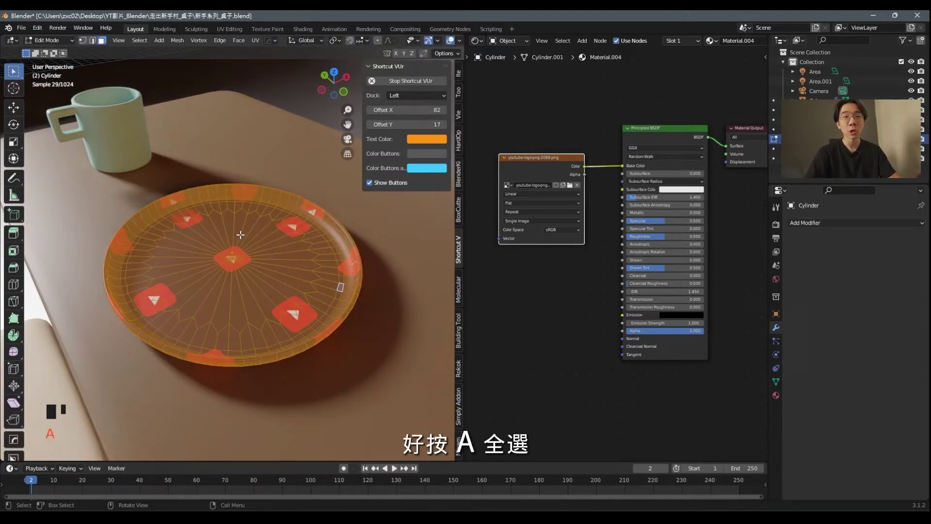
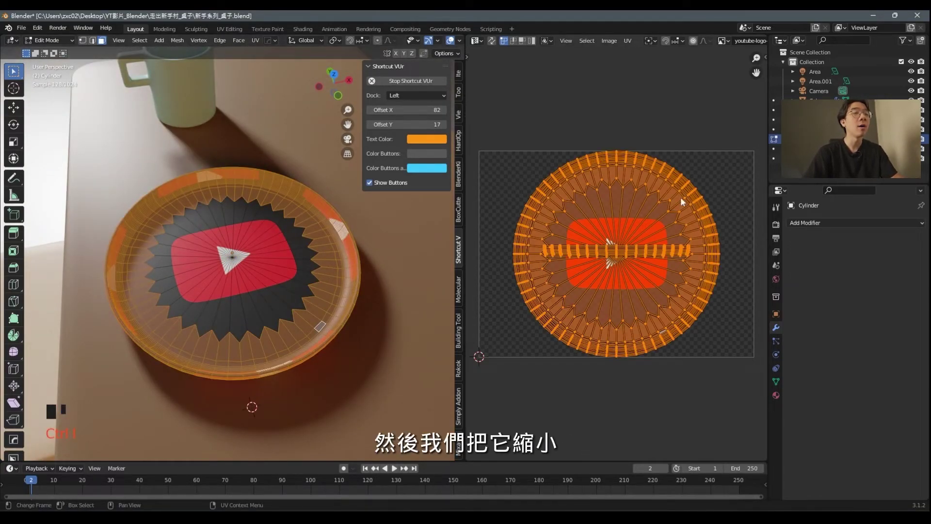
Shrink and quarter-turn the plate's UVs for a small upright centre logo, return to Object Mode and save
{"action": "key", "text": "s"}
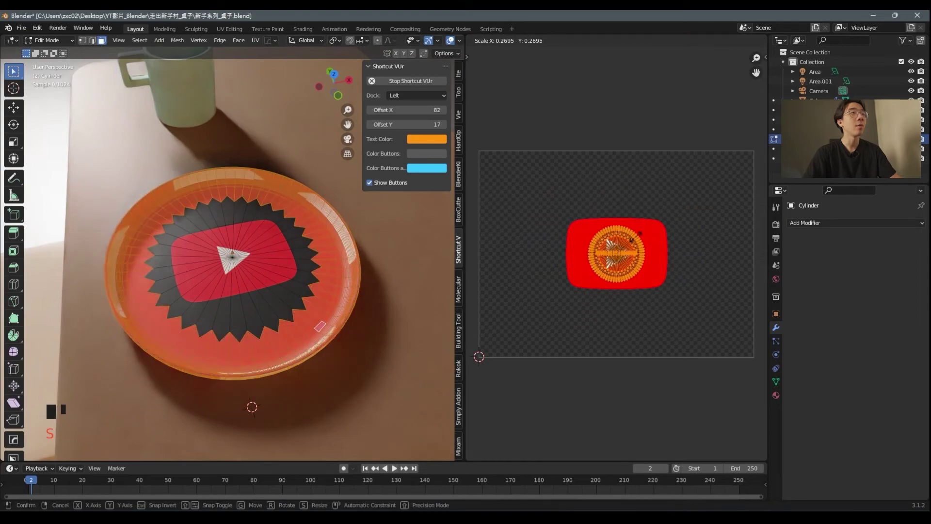
{"action": "key", "text": "g"}
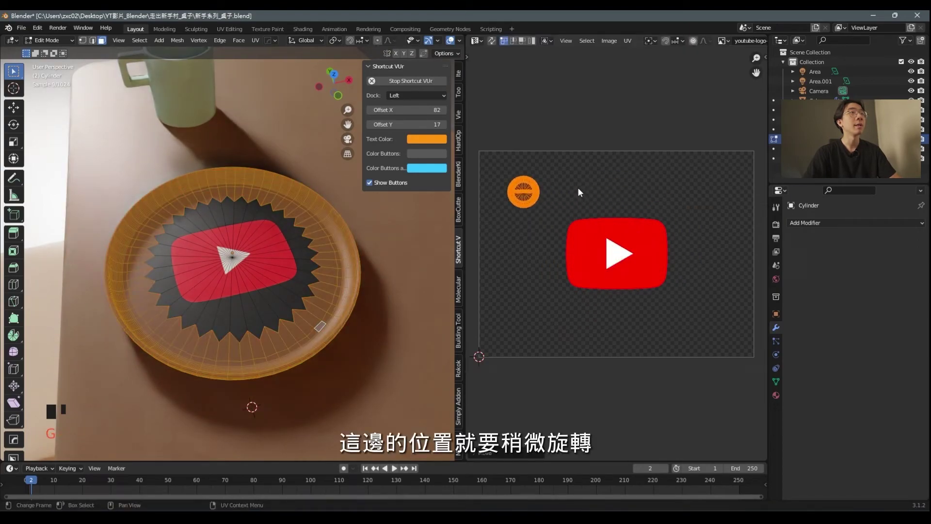
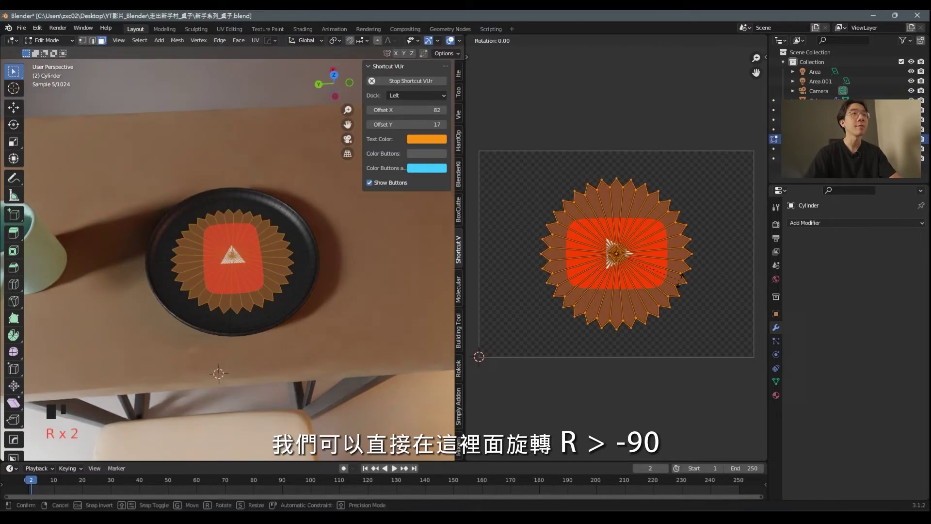
{"action": "key", "text": "s"}
{"action": "key", "text": "Tab"}
{"action": "scroll", "scroll_direction": "down", "scroll_amount": 3}
{"action": "key", "text": "ctrl+s"}
{"action": "left_click", "coordinate": [347, 145]}
Bring up the render sampling settings to lower Max Samples from 4096 to 128
{"action": "scroll", "scroll_direction": "up", "scroll_amount": 3}
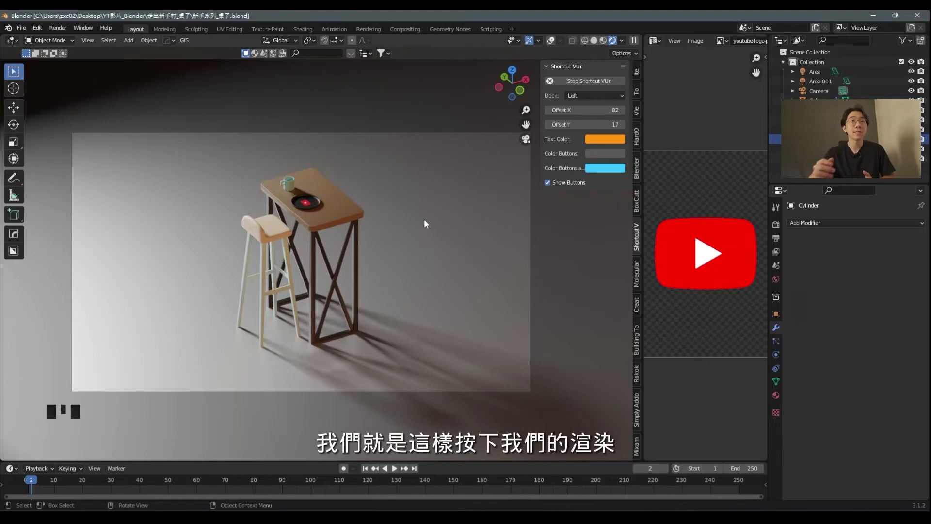
{"action": "left_click", "coordinate": [779, 232]}
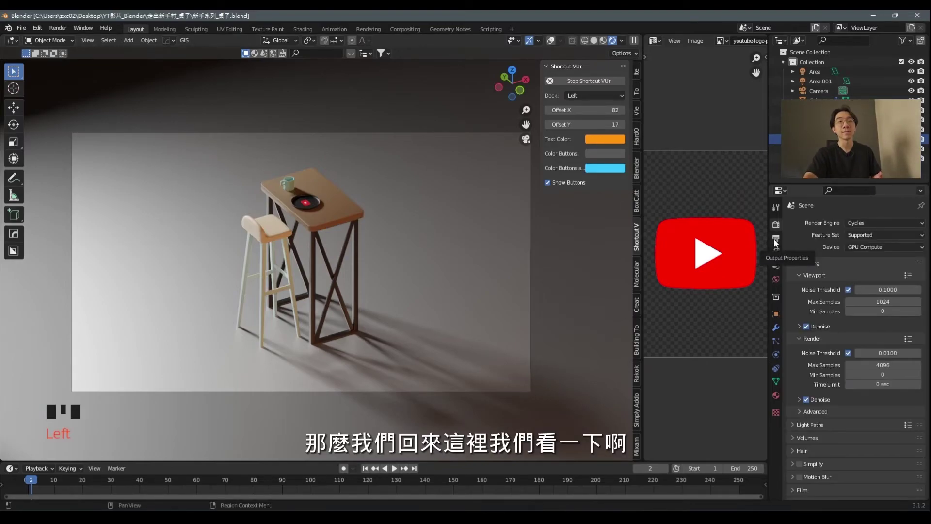